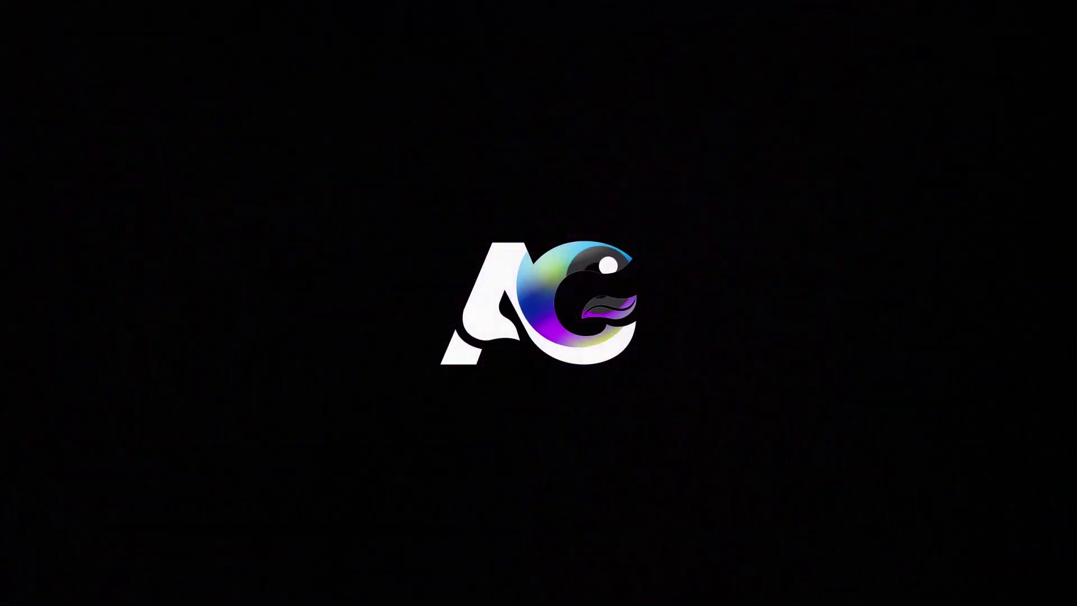
Create the 1920×1080, 30 fps, 30-second composition named Main Animation
click(538, 537)
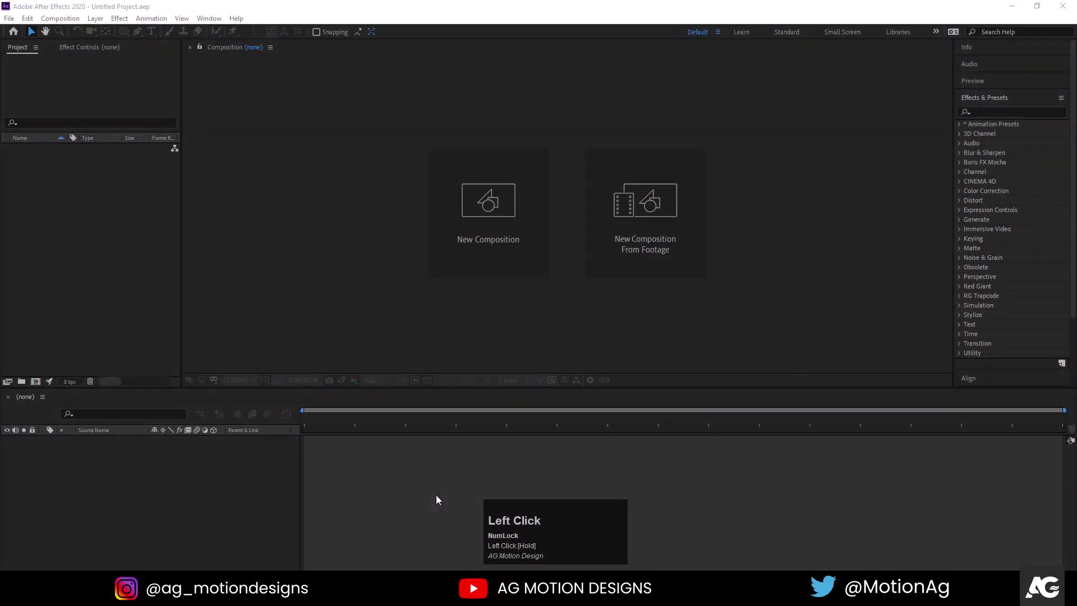
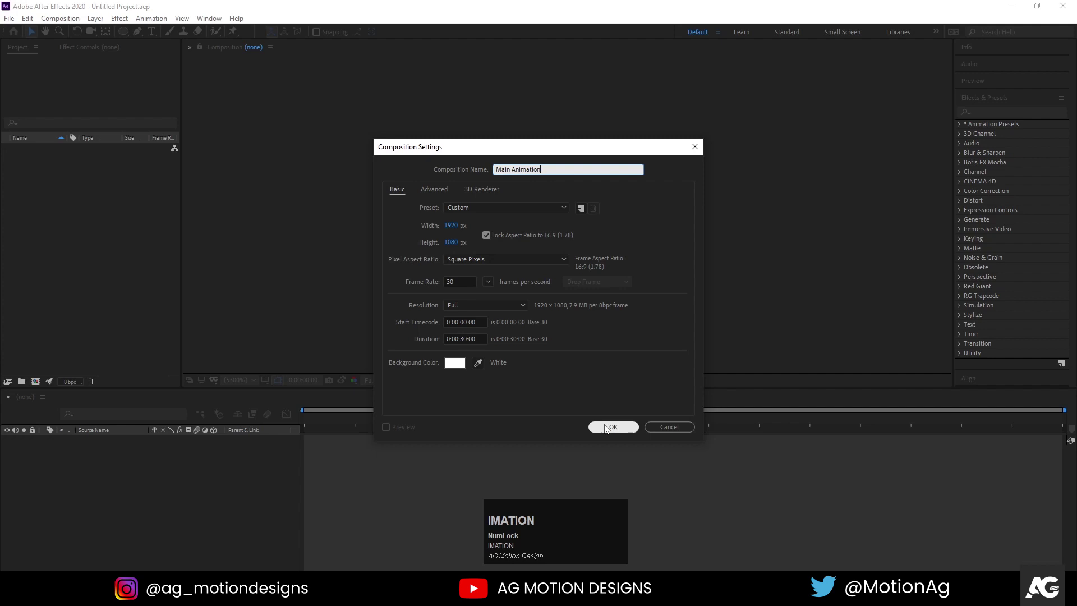
click(609, 427)
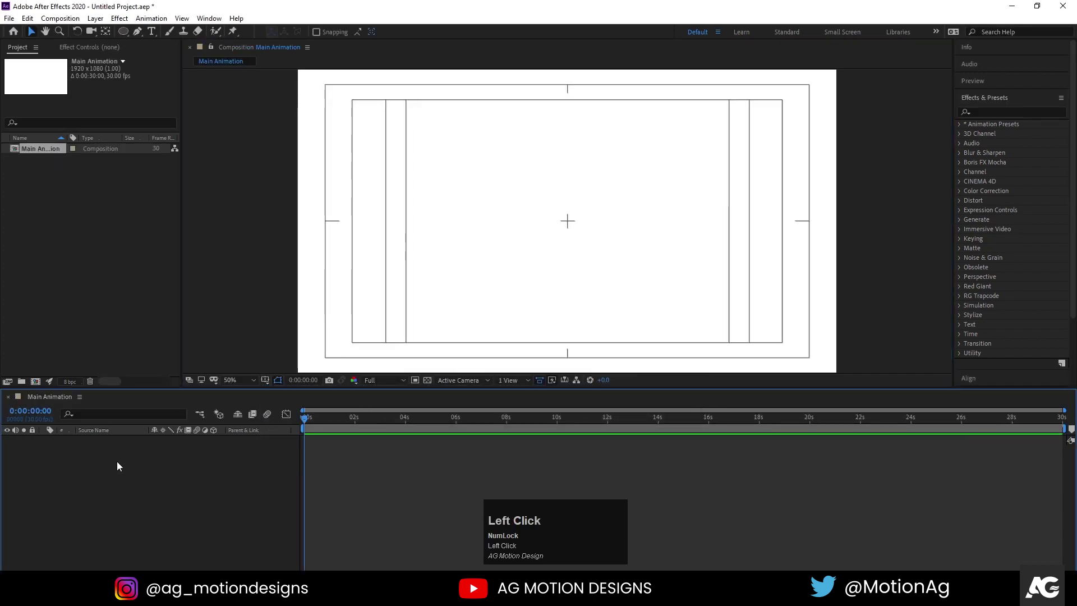
Start a new solid layer (Ctrl+Y) and begin naming it 'Background'
key(ctrl+y)
key(shift+b)
text(ackgro)
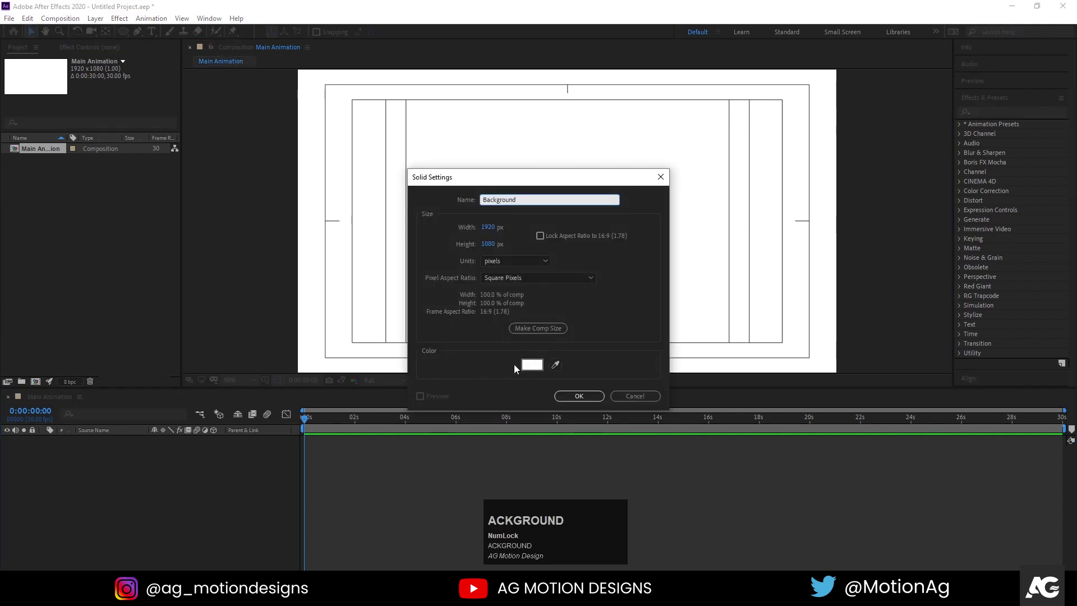
Finish naming the white full-frame solid 'Background' and add it
text(und)
click(535, 371)
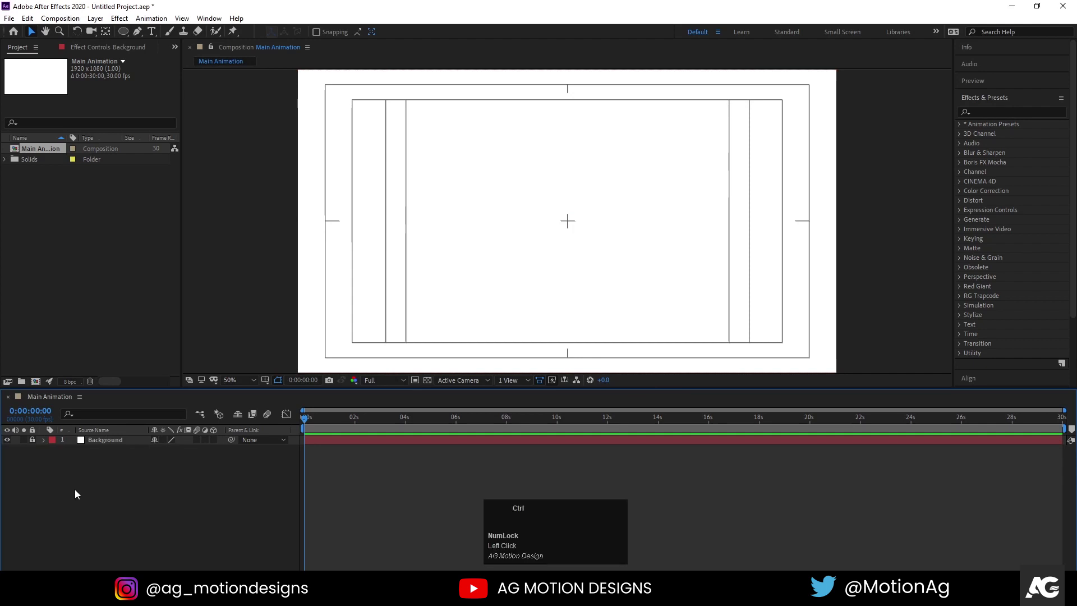
Choose the light grey EBEBEB fill colour for the ellipse shape
drag(125, 38, 642, 300)
key(ctrl+alt+Home)
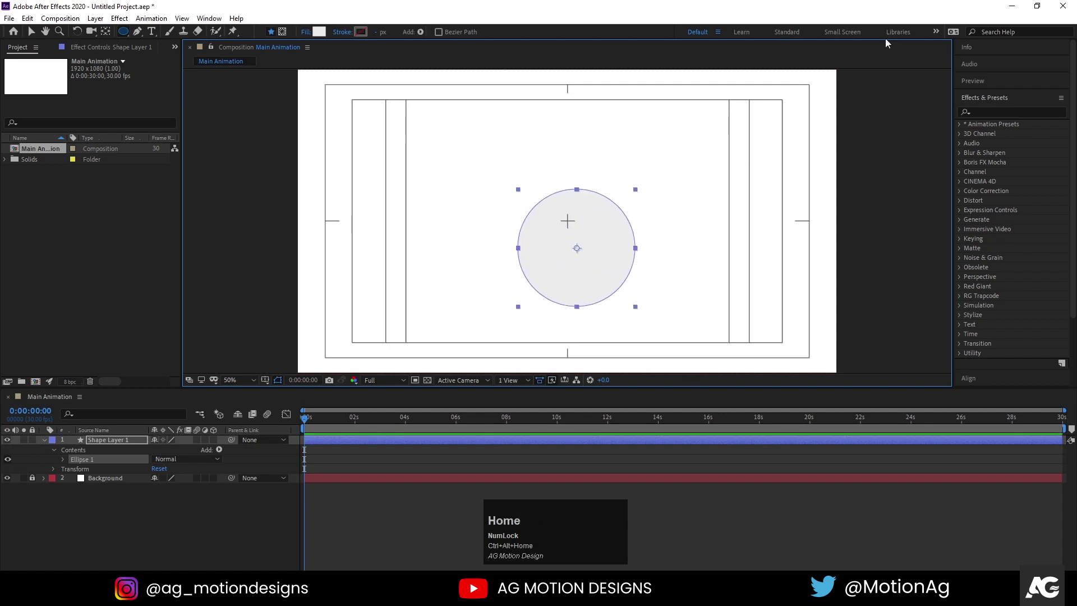
Centre the light grey circle in the composition and add a Bevel and Emboss layer style
click(987, 99)
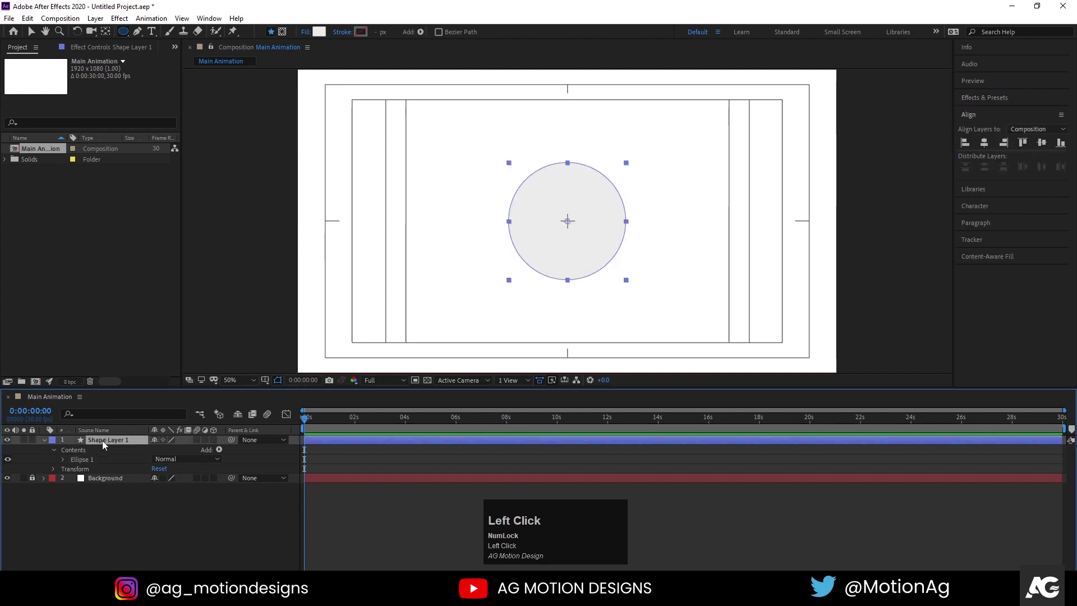
right_click(107, 444)
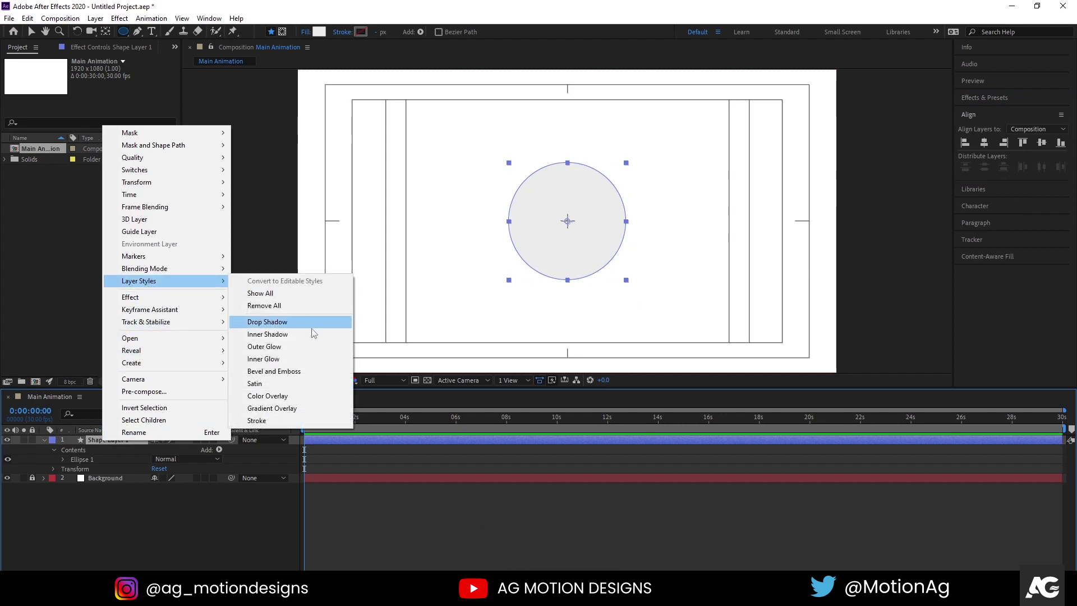
click(292, 371)
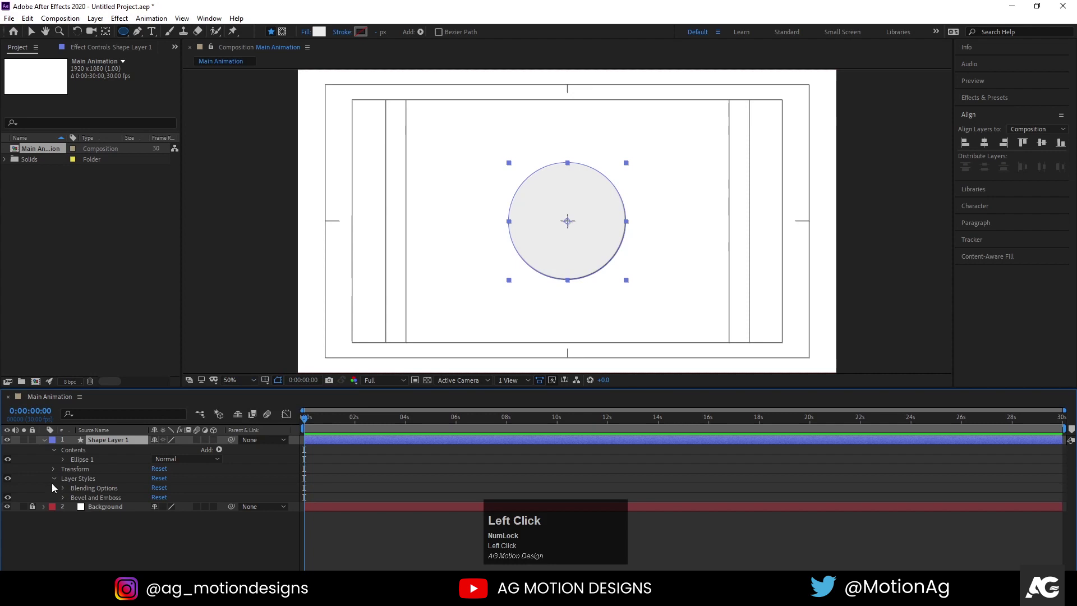
Soften the inner Bevel and Emboss to size 15 and soften 16
drag(66, 500, 85, 532)
scroll(down, 3)
drag(163, 552, 157, 467)
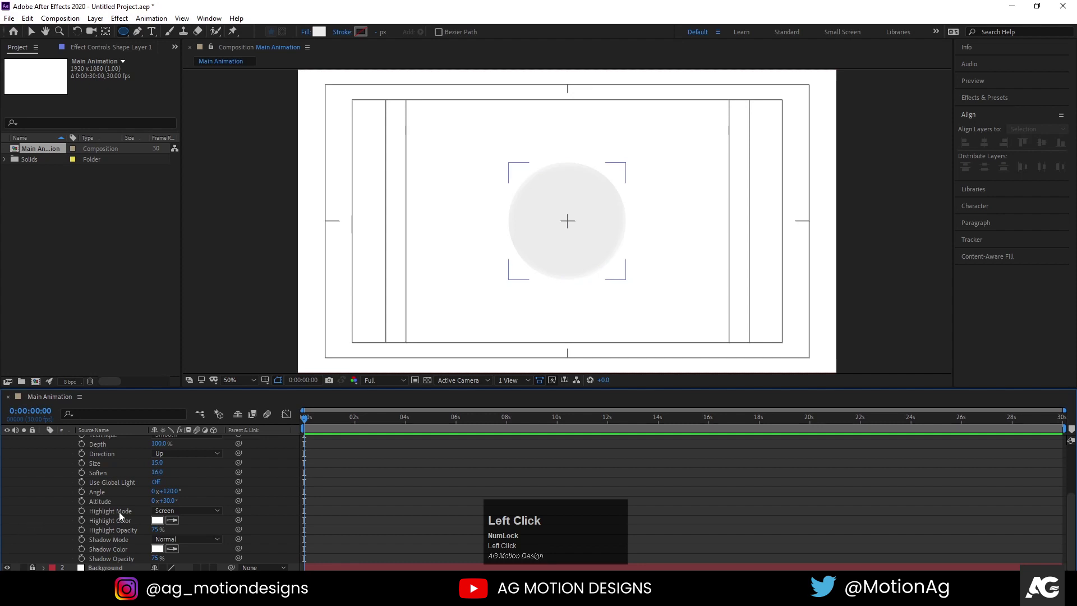
scroll(up, 3)
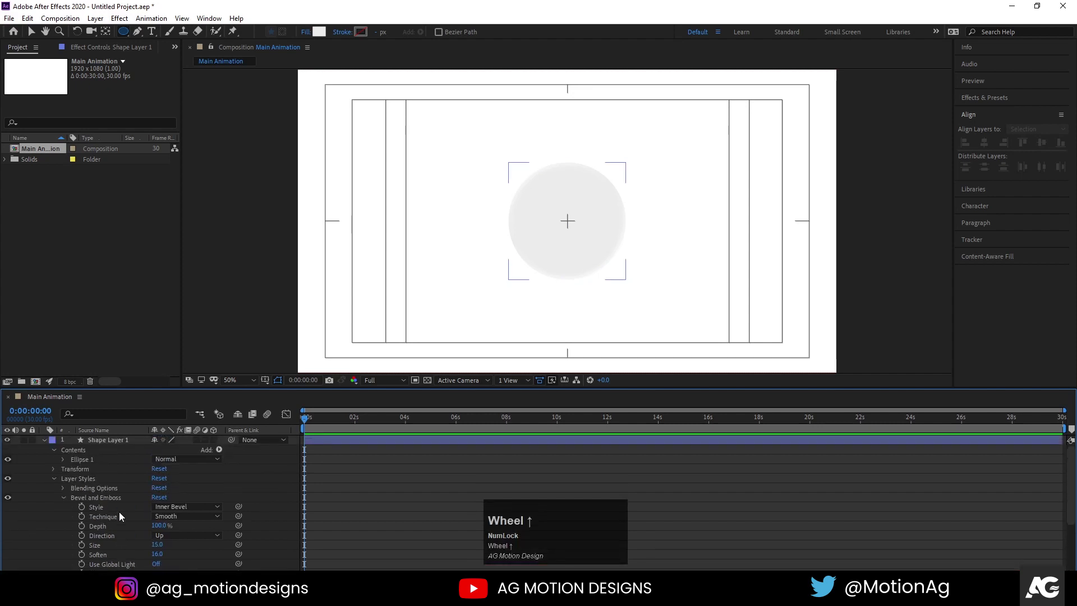
click(48, 440)
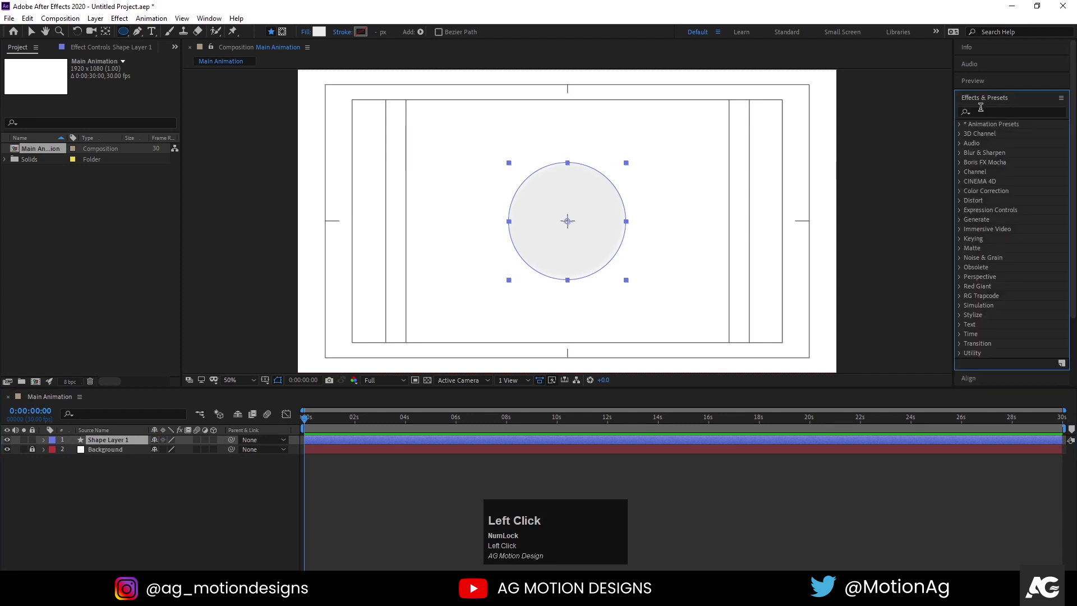
Apply a purple Drop Shadow to the circle at 41% opacity, distance 80, softness 227
text(drop)
click(999, 253)
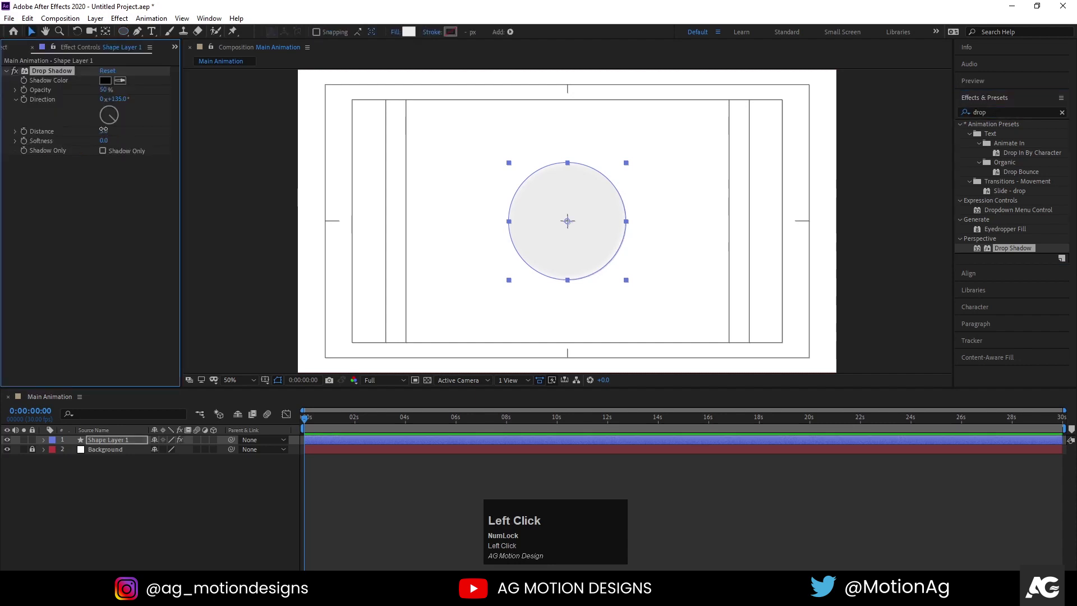
key(Return)
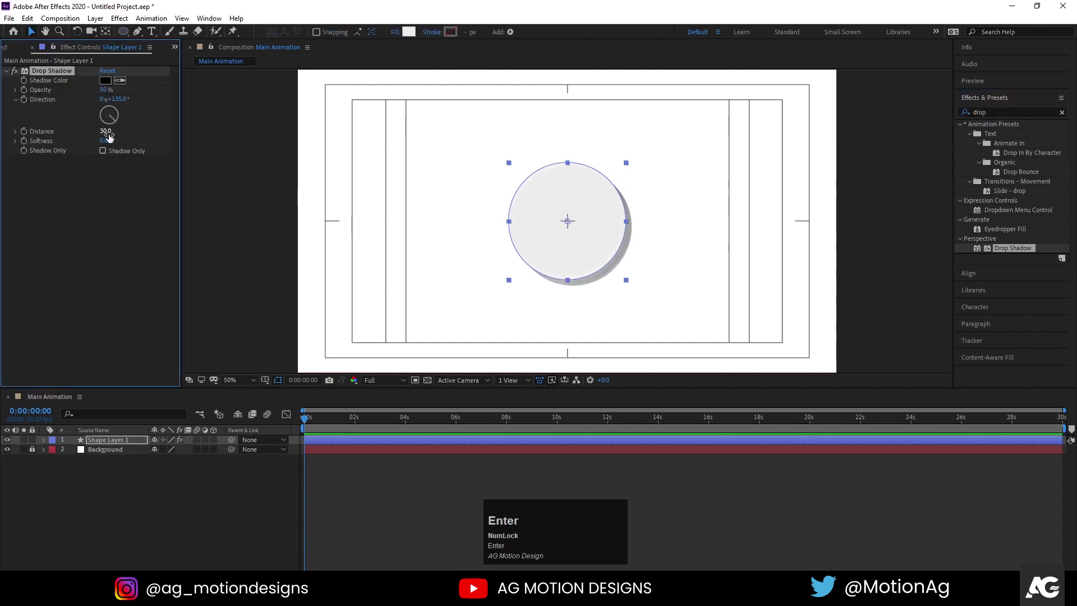
drag(112, 83, 91, 490)
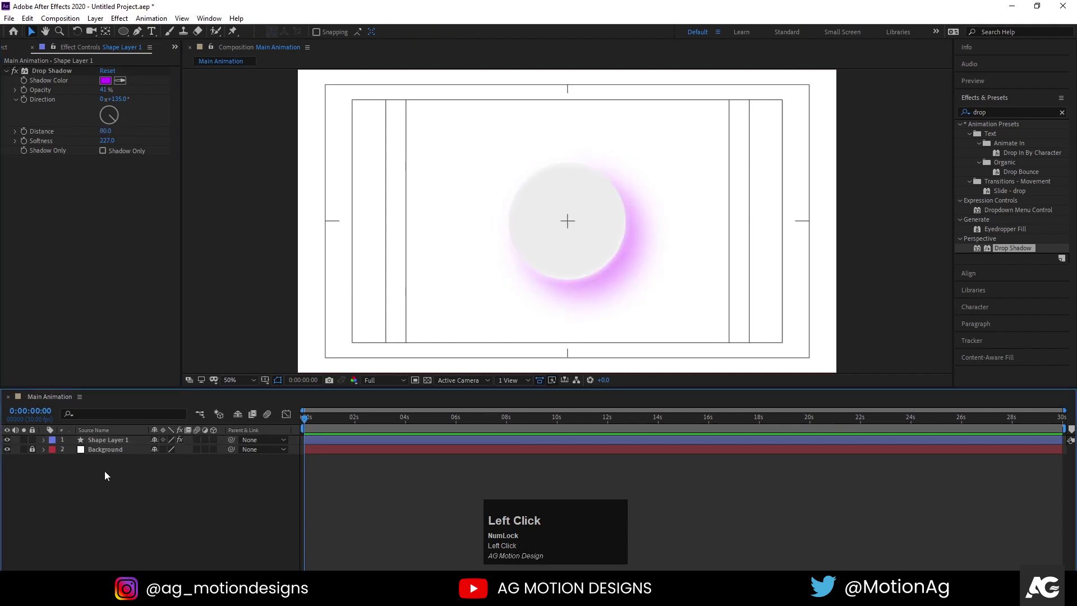
key(r)
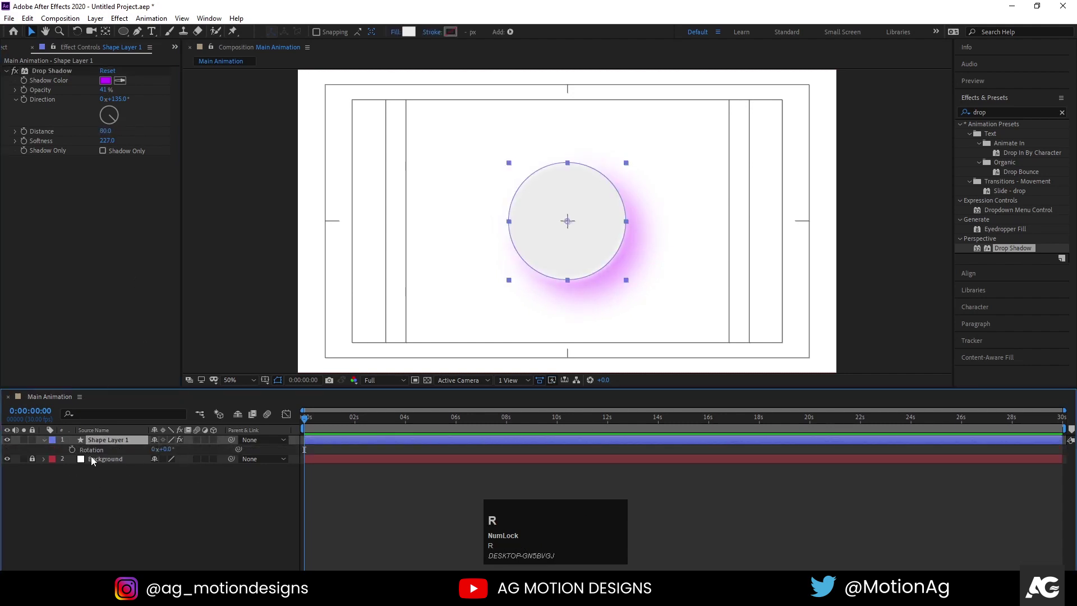
Set a Direction keyframe of 6x+135° at the last frame and return to 0:00
drag(78, 453, 156, 452)
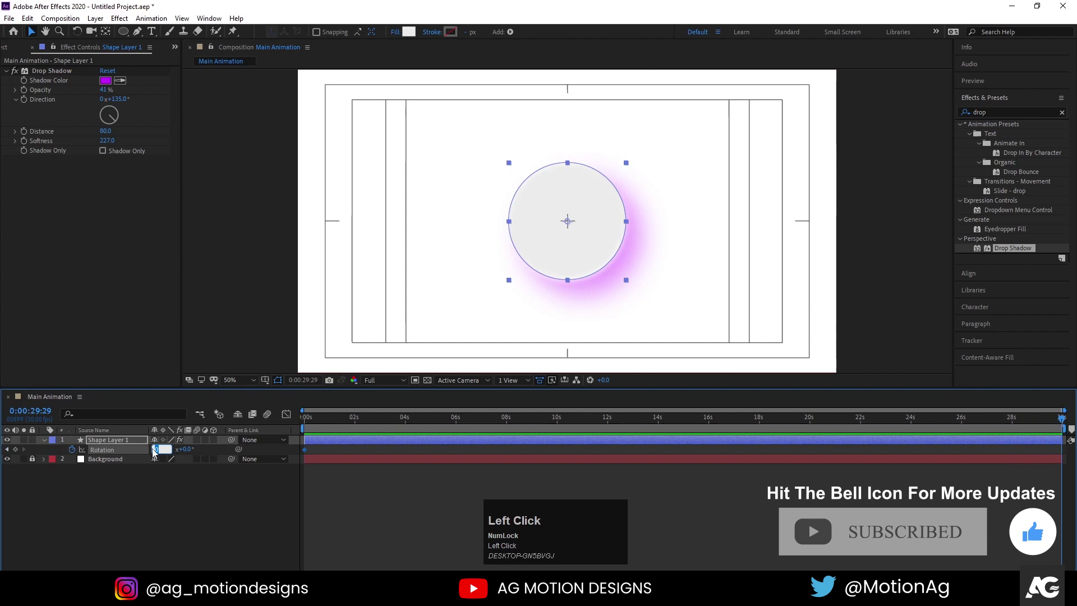
key(Return)
click(318, 424)
key(space)
drag(318, 427, 101, 455)
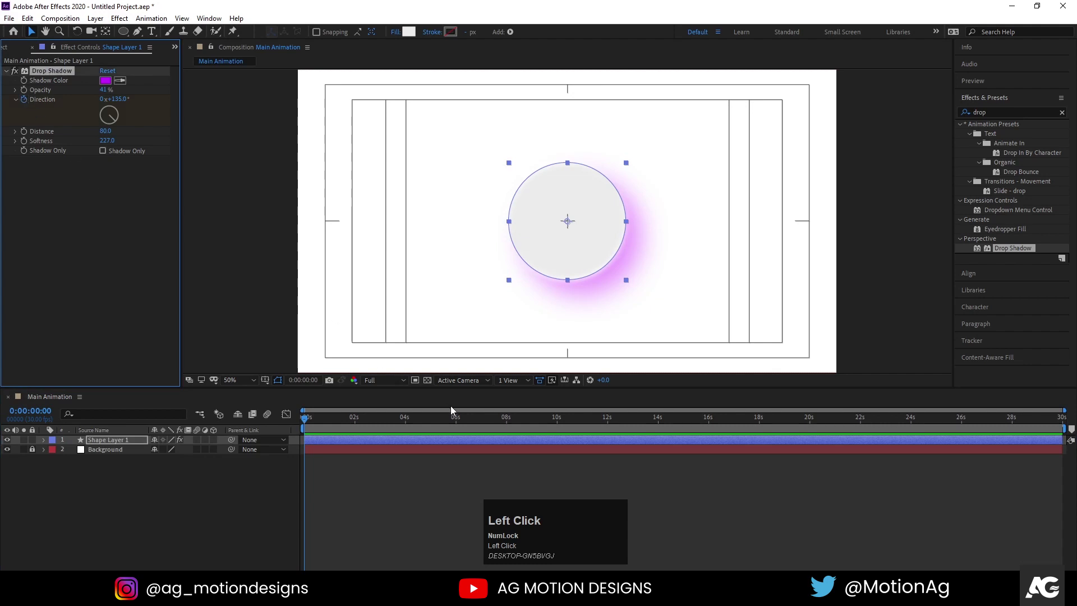
Keyframe Direction 0x+135° at the start so the shadow orbits the circle, and preview it
key(u)
drag(1052, 421, 302, 430)
key(space)
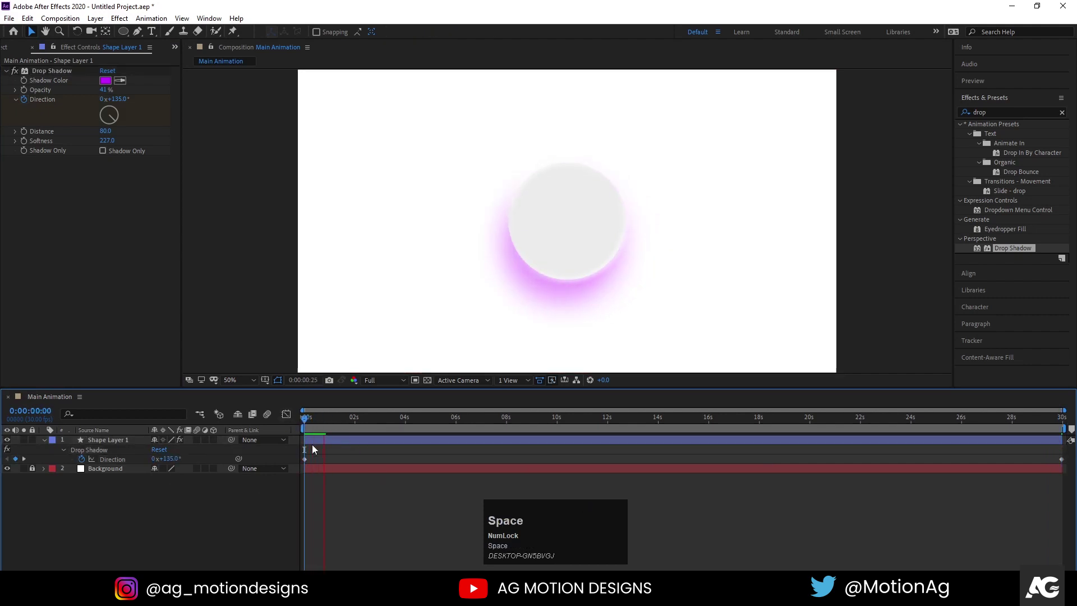
key(space)
click(328, 424)
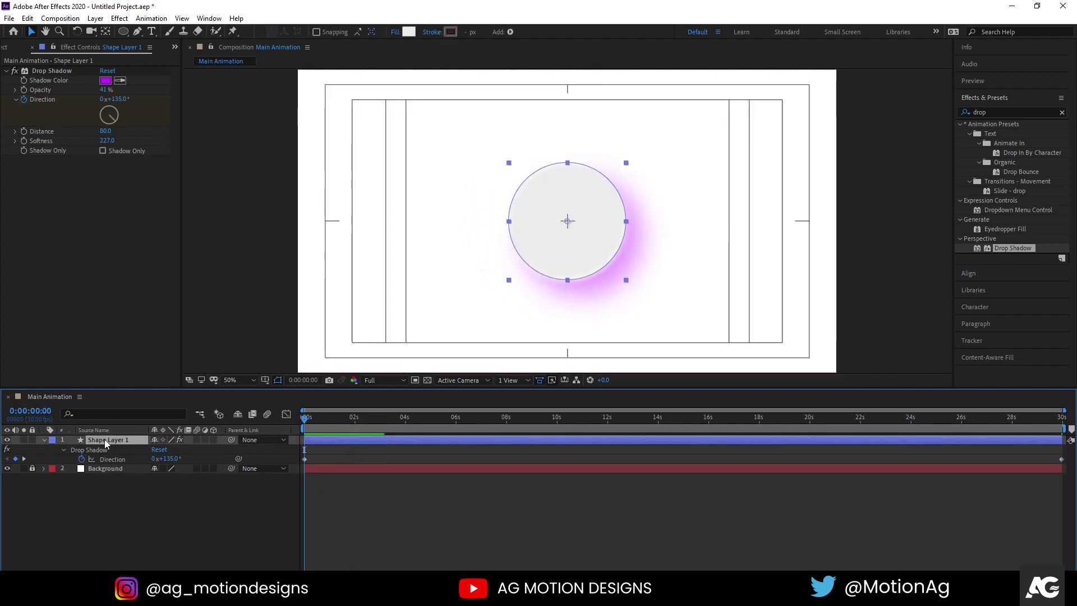
Duplicate the shadowed circle and scale each copy larger into concentric rings
click(109, 444)
key(ctrl+d)
click(112, 454)
key(s)
drag(177, 462, 109, 500)
key(ctrl+d)
drag(114, 466, 130, 460)
key(ctrl+d)
drag(114, 471, 114, 515)
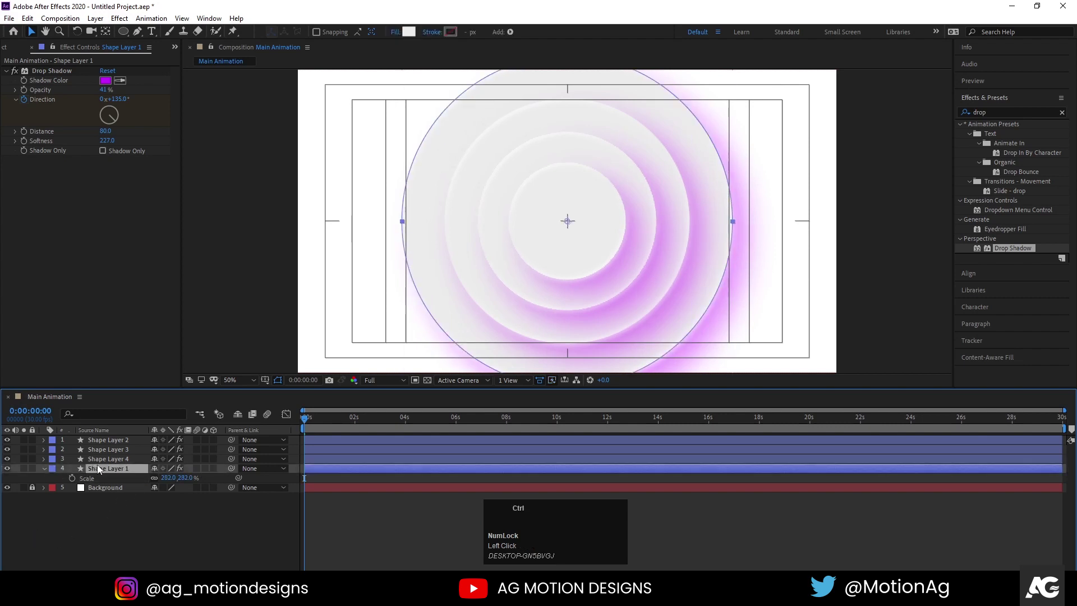
Add the remaining larger copies up to seven rings, the largest scaled to 485%
key(ctrl+d)
drag(106, 483, 122, 547)
key(ctrl+d)
drag(115, 491, 96, 541)
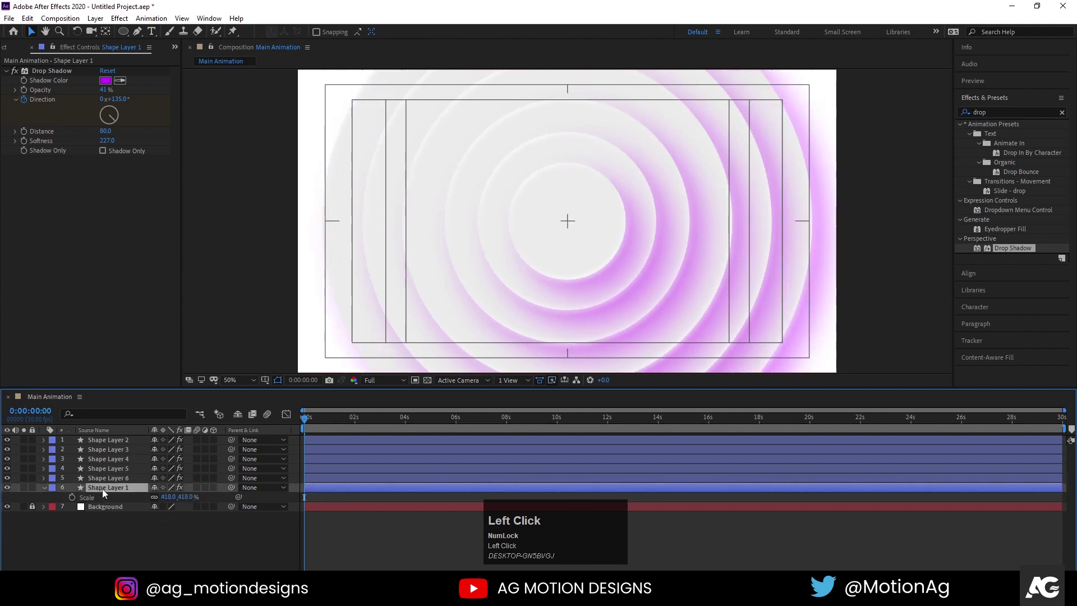
key(ctrl+d)
drag(110, 504, 130, 497)
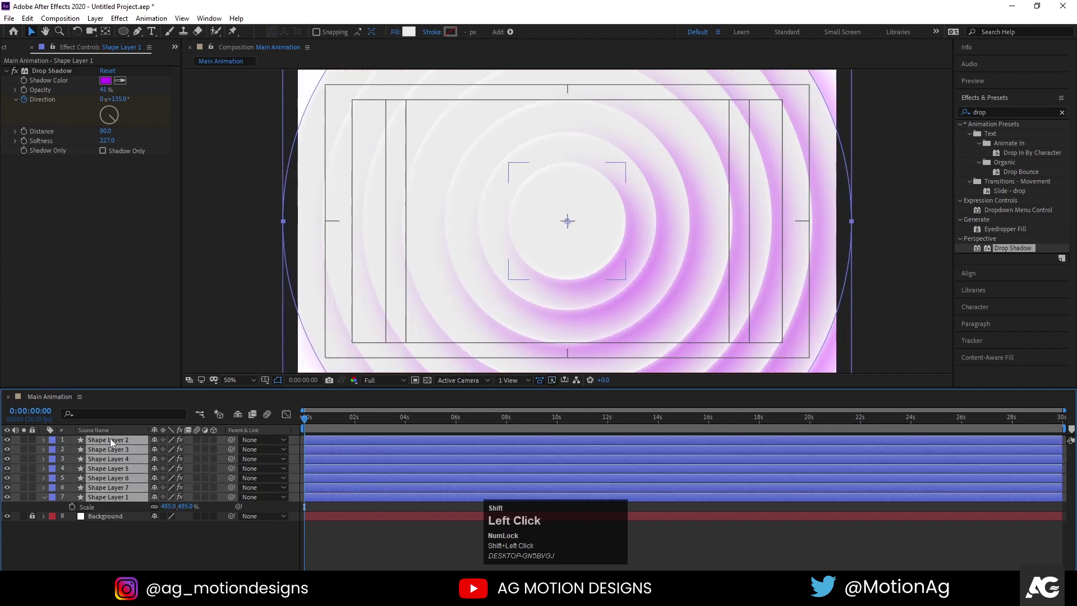
Reveal Scale on all seven ring layers and set Scale keyframes at 0:00
key(s)
text(ss)
click(78, 452)
key(=)
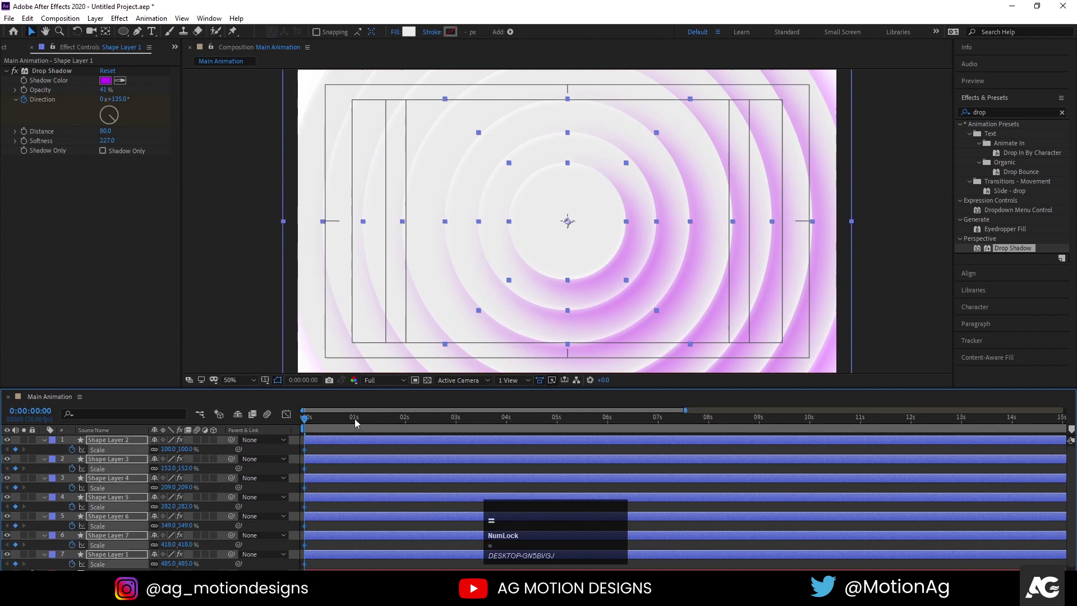
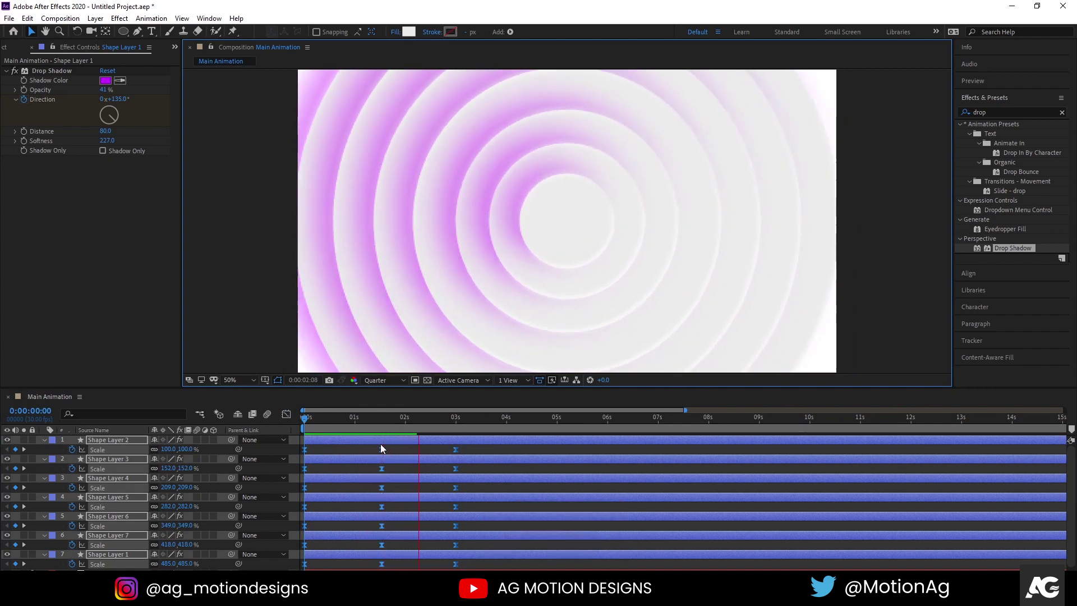
Stop the preview and reveal the keyframed Scale property on every ring layer
key(space)
click(317, 429)
key(space)
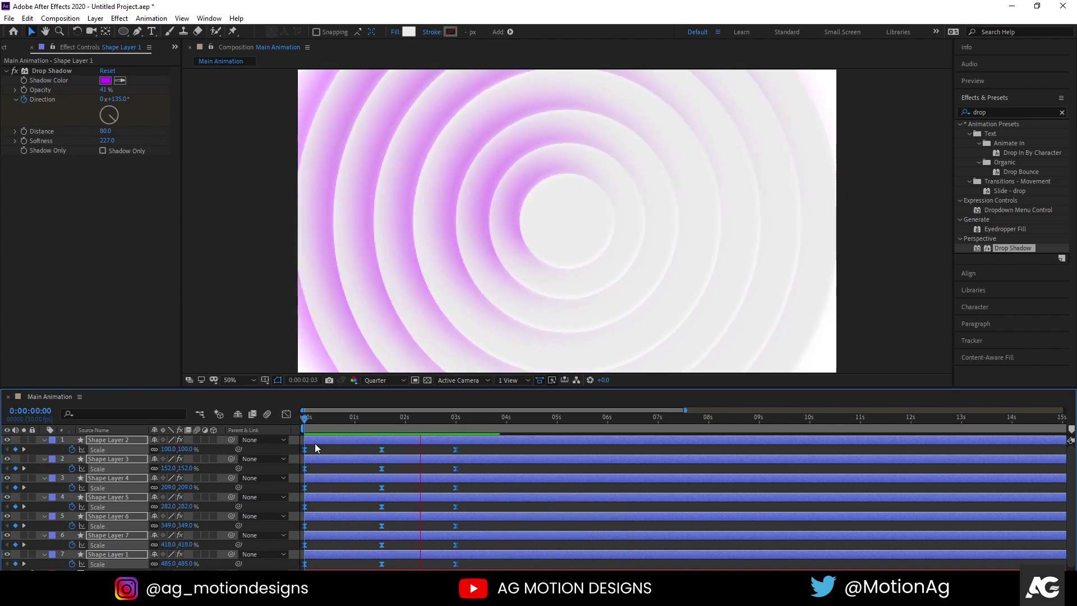
key(space)
click(336, 452)
key(u)
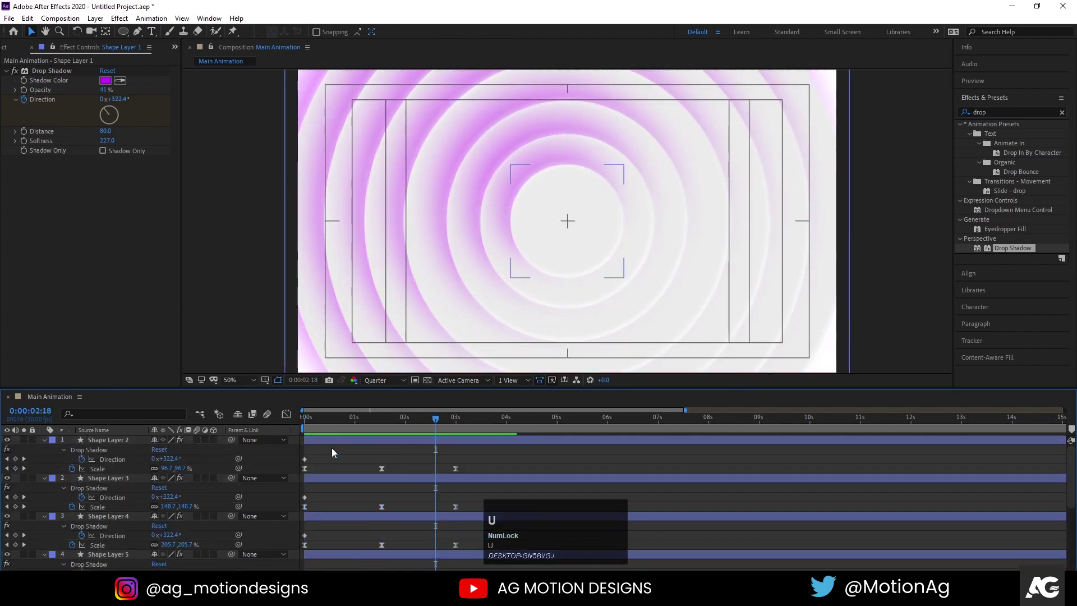
text(uu)
key(s)
scroll(down, 3)
Add a loopOut() expression to Shape Layer 1's Scale and copy it
click(75, 552)
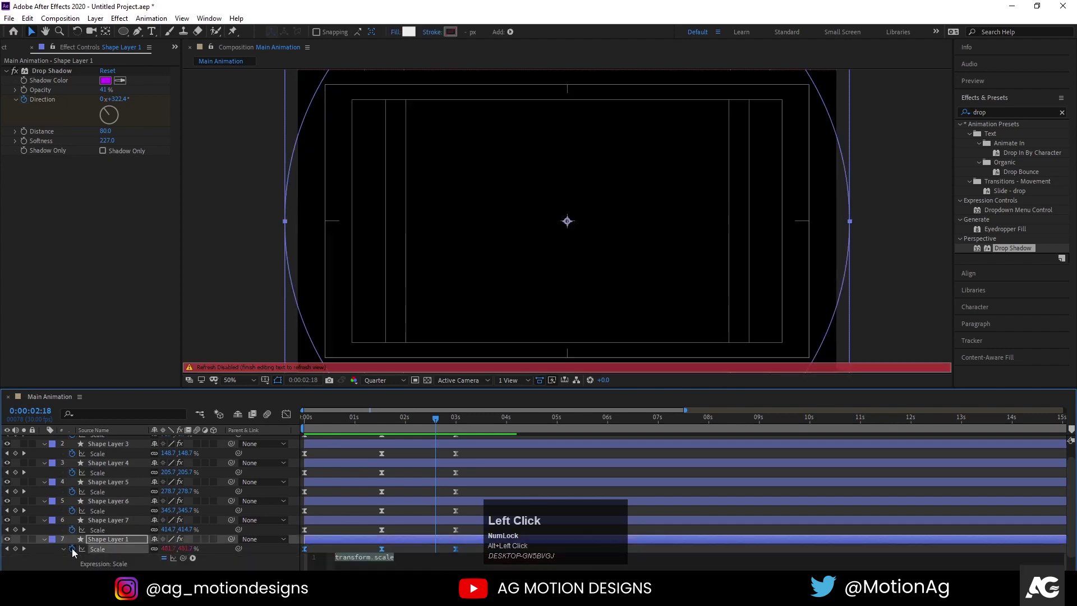
text(loop)
key(Left)
key(o)
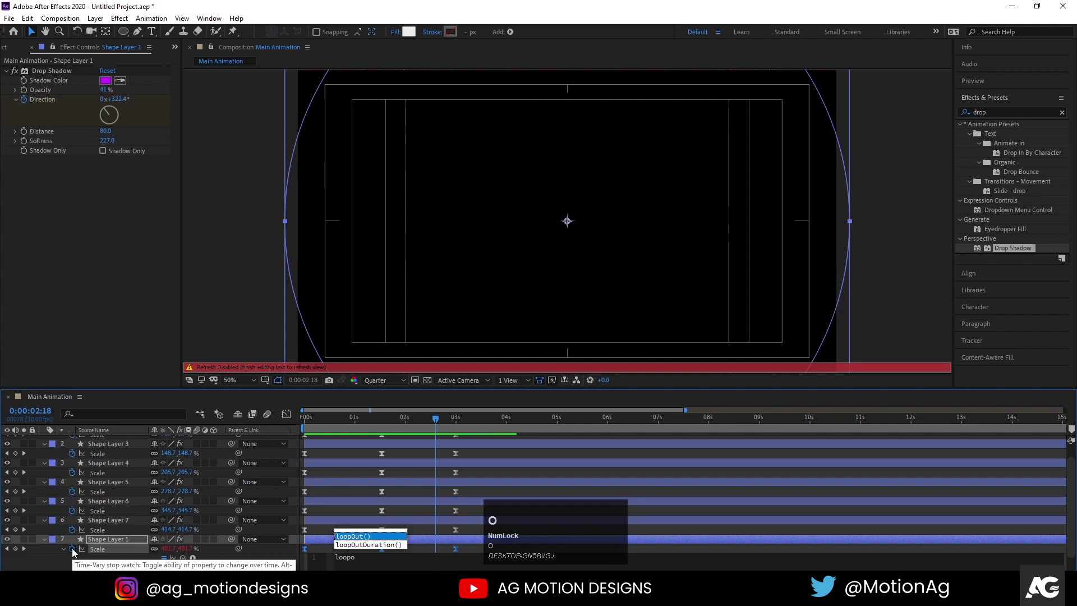
key(Return)
key(ctrl+a)
key(ctrl+c)
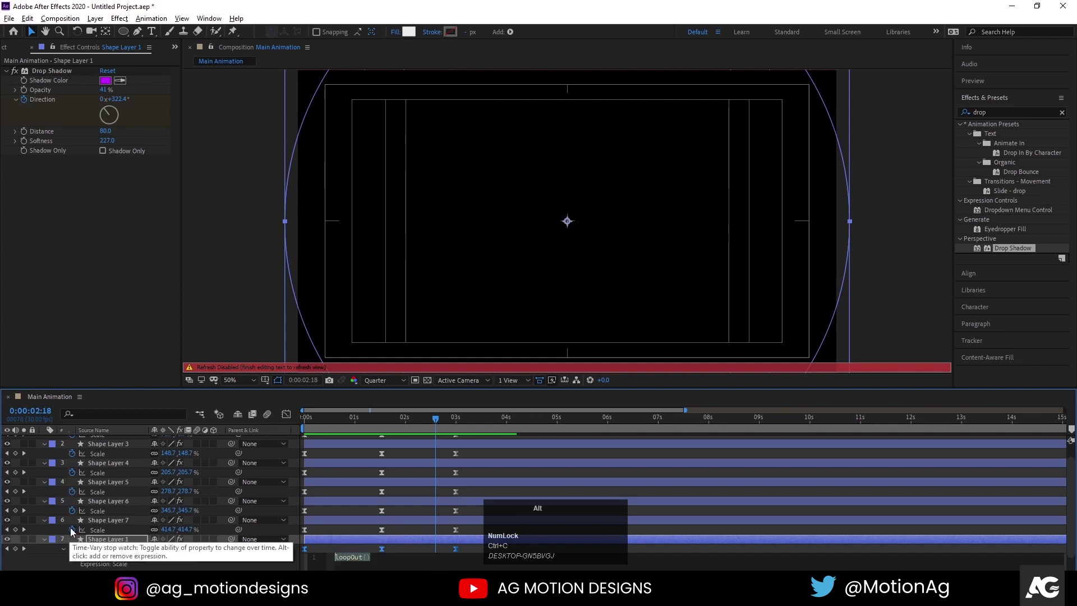
Paste the loopOut() expression onto the Scale of five more ring layers
click(74, 531)
key(ctrl+v)
click(76, 512)
key(ctrl+v)
click(78, 497)
key(ctrl+v)
click(76, 477)
key(ctrl+v)
click(77, 457)
key(ctrl+v)
Paste loopOut() onto the last ring's Scale and preview the repeating growth
click(226, 456)
scroll(down, 3)
scroll(up, 3)
click(79, 454)
key(ctrl+v)
click(333, 427)
key(space)
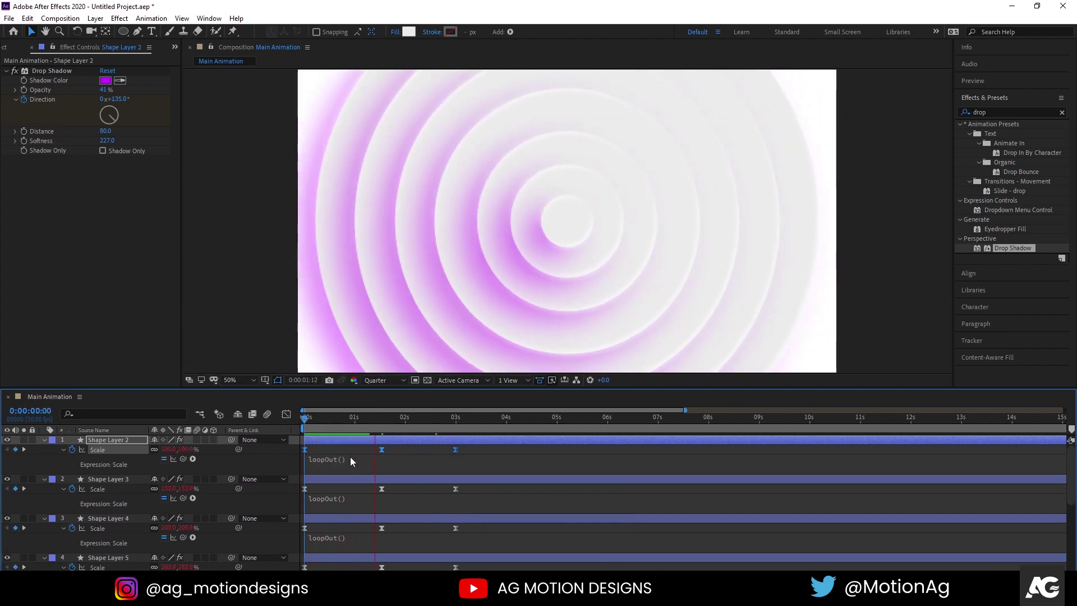
Collapse the ring layers, zoom the timeline in and set the current time
key(space)
click(340, 452)
key(u)
text(uu)
click(316, 428)
key(=)
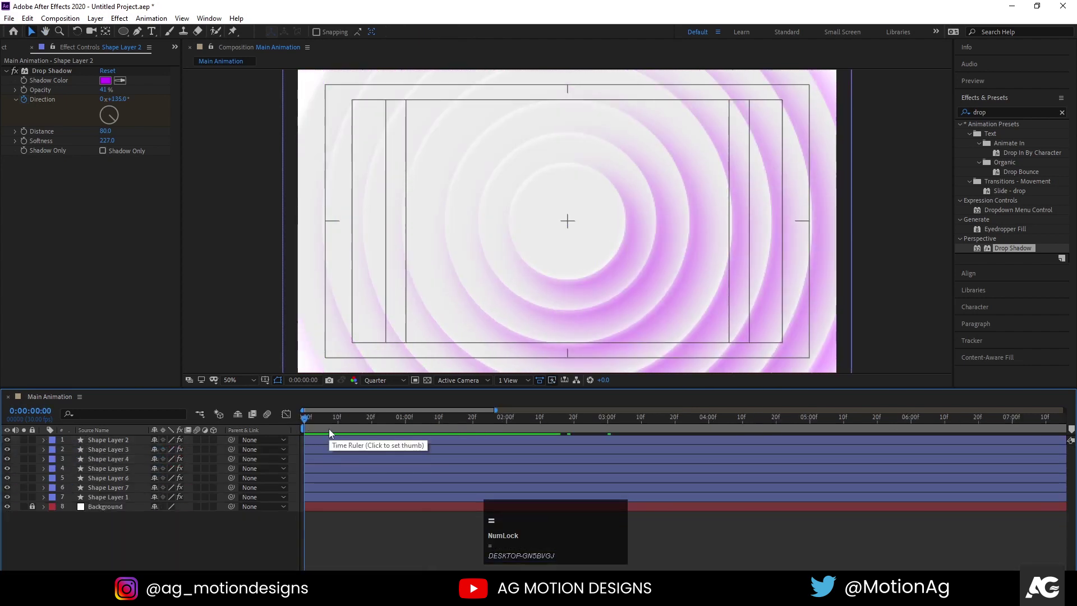
click(375, 422)
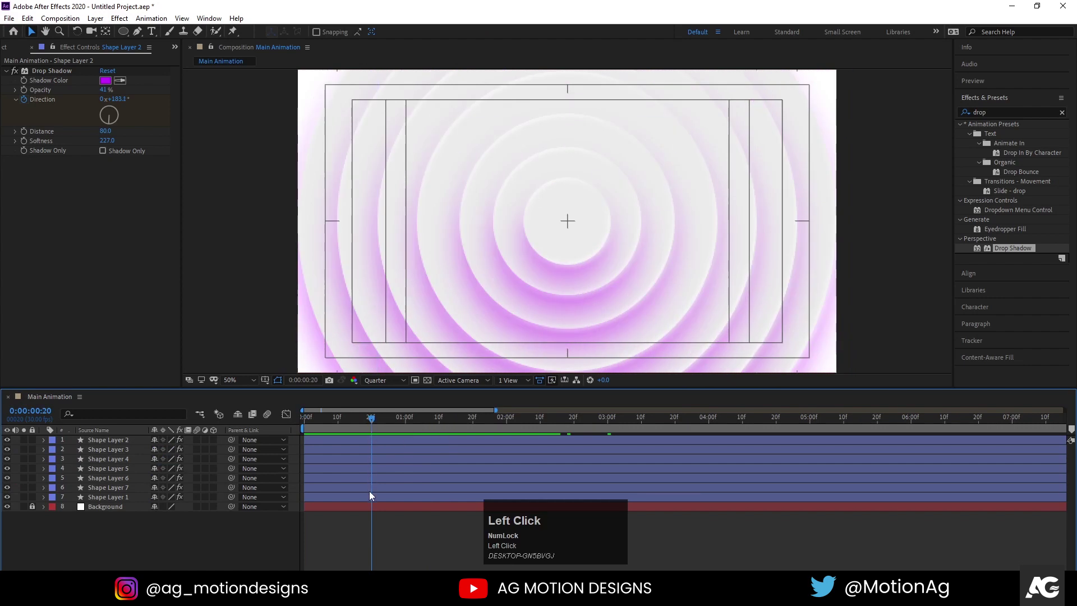
Shift the first ring layers to later in points with [ so they start one after another
key([)
click(440, 424)
key([)
drag(485, 425, 386, 493)
key([)
drag(385, 426, 451, 481)
key([)
Offset the remaining ring layers, down to Shape Layer 3, into a cascade of start times
click(415, 423)
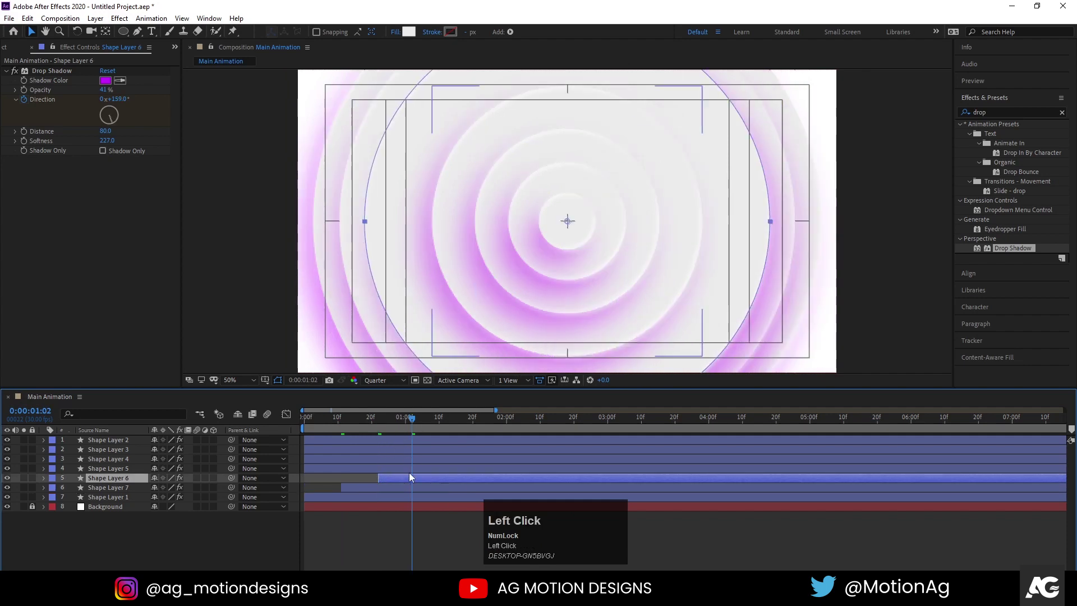
key([)
click(453, 422)
key([)
drag(474, 461, 479, 431)
key([)
click(507, 426)
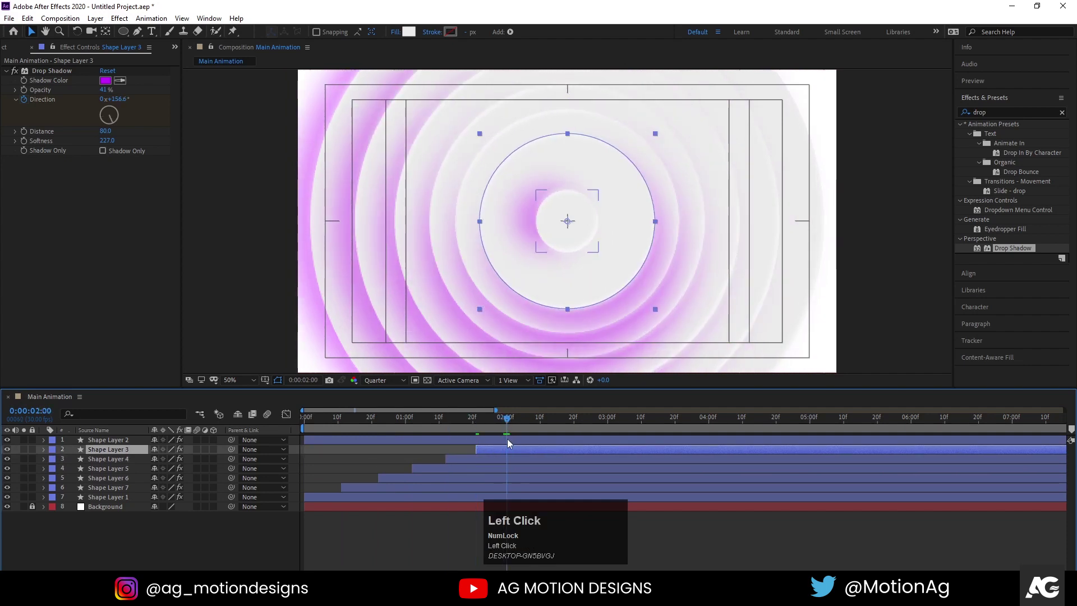
key([)
Preview the staggered rings and zoom the timeline back out
key(space)
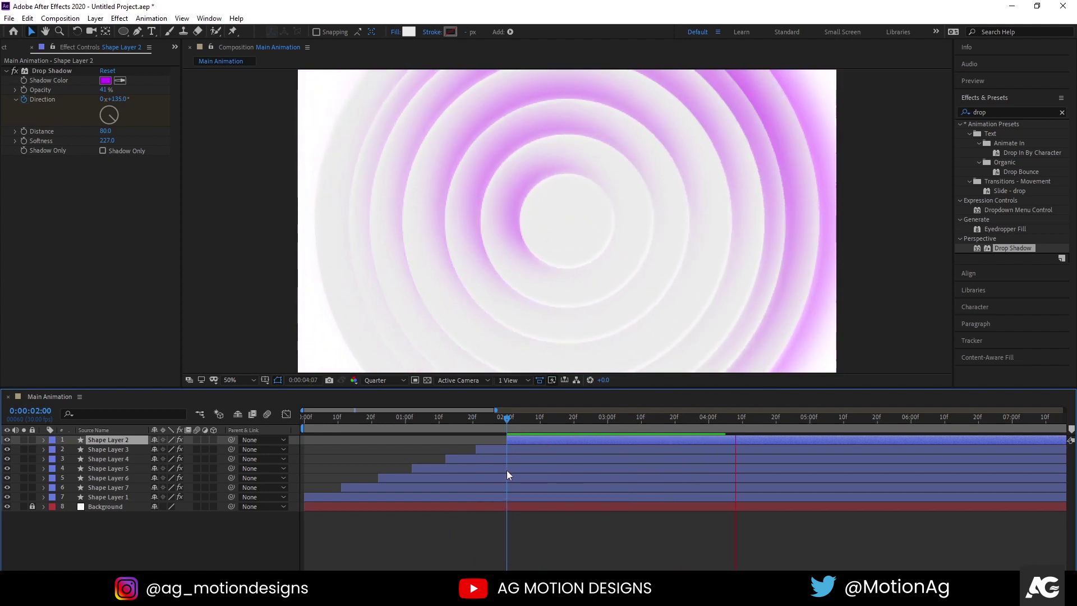
key(space)
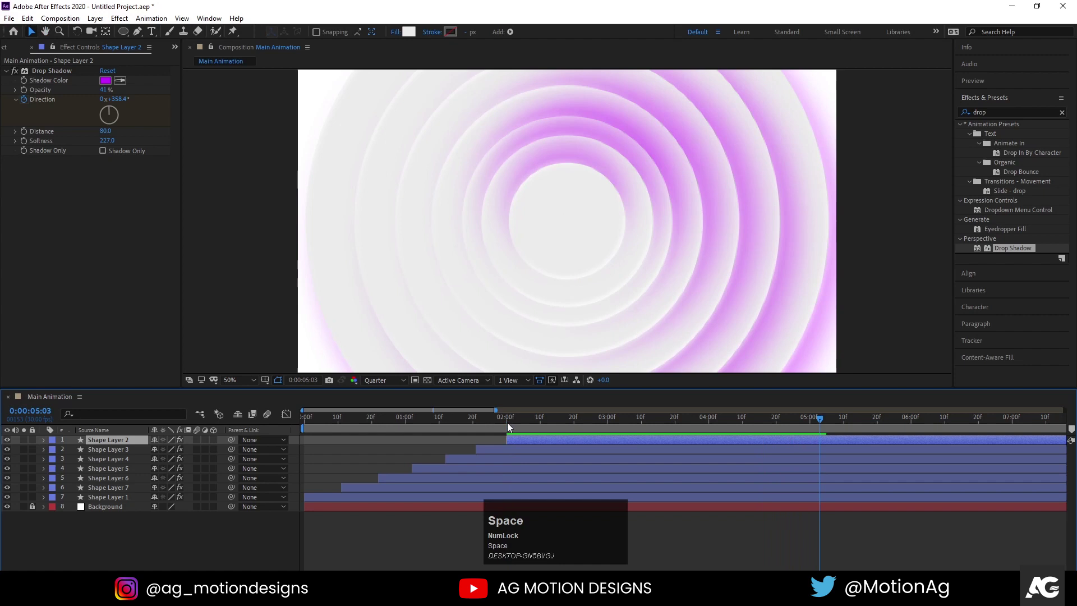
key(-)
key(space)
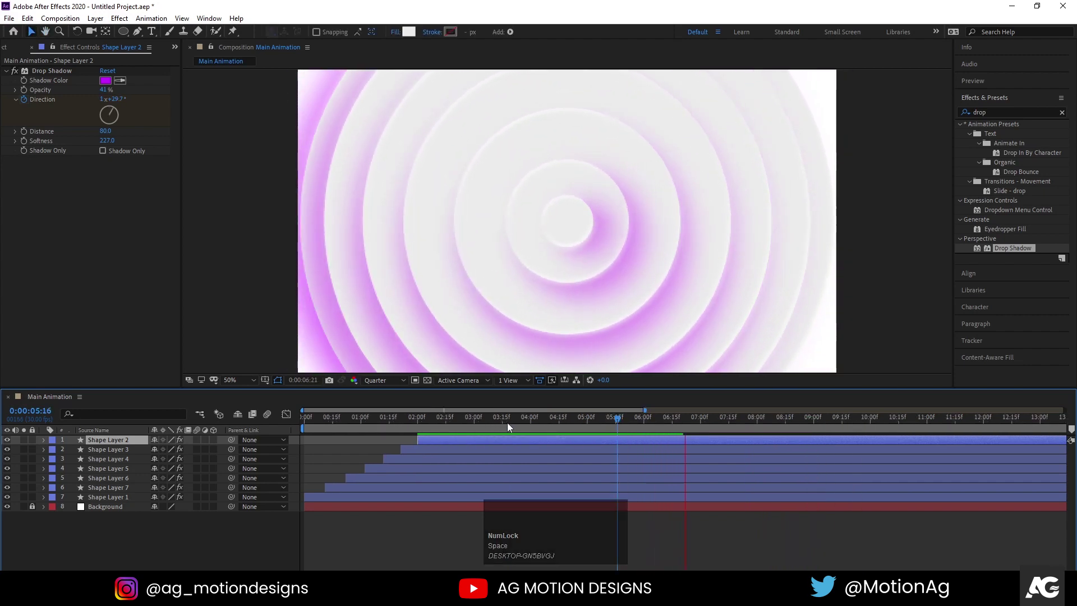
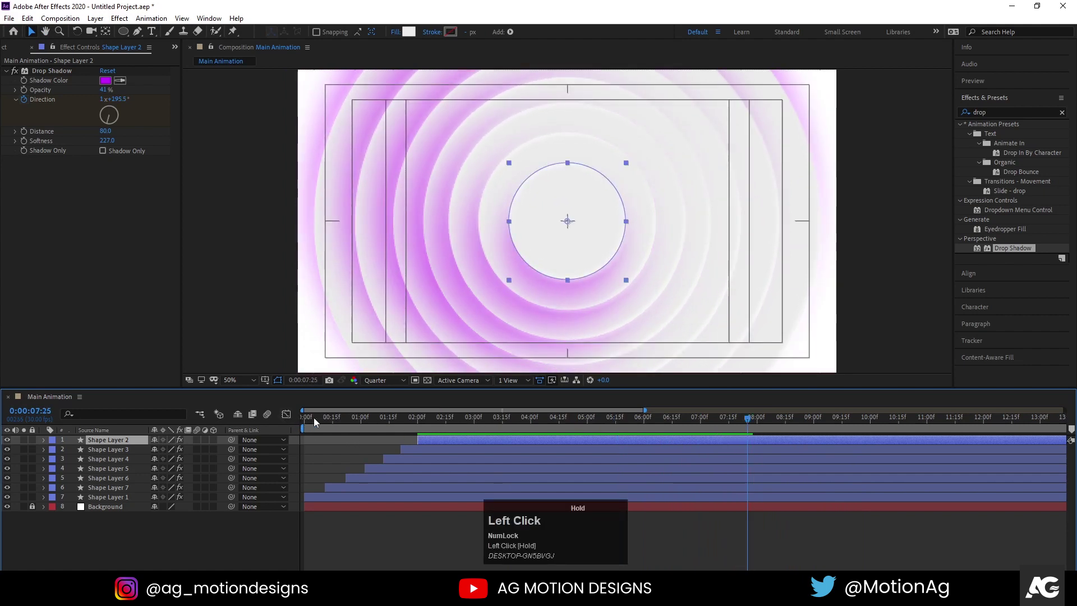
Zoom in and restart Shape Layer 7 and the next rings a few frames apart with [
key(=)
text(==)
click(343, 424)
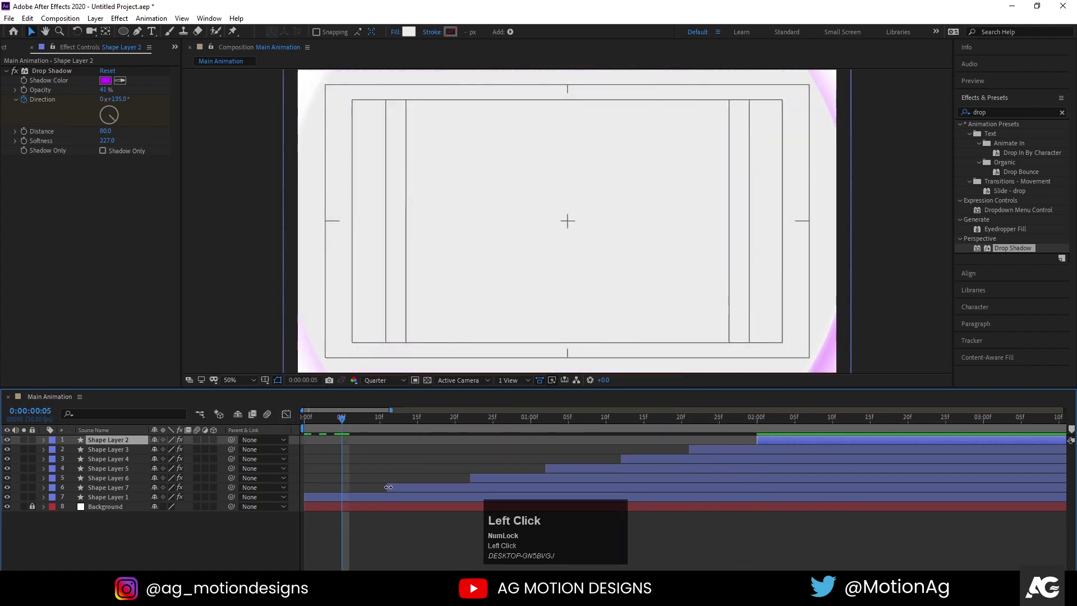
key([)
click(380, 422)
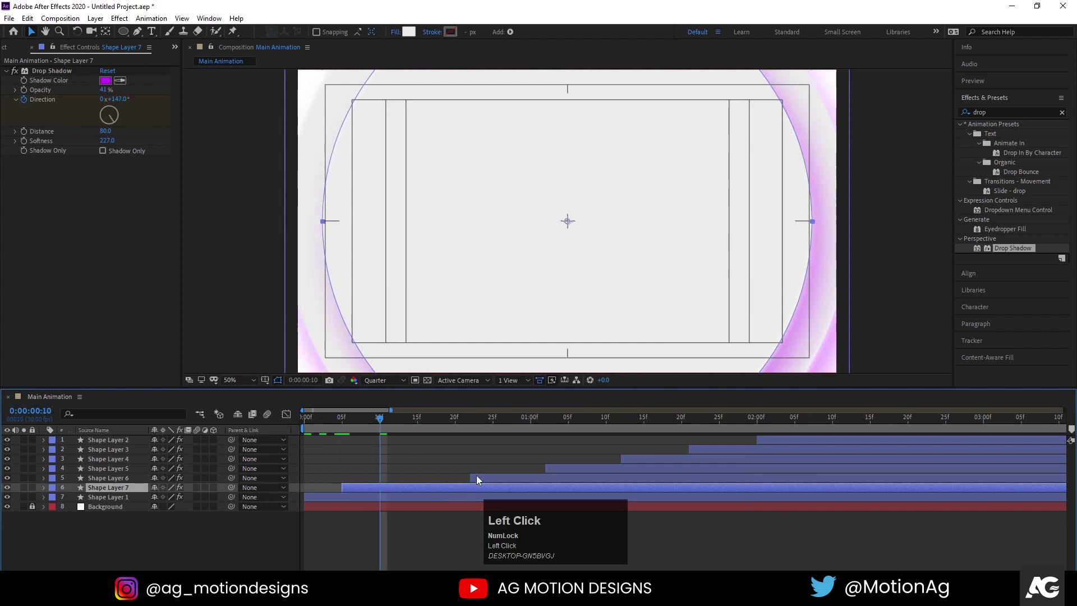
key([)
click(413, 421)
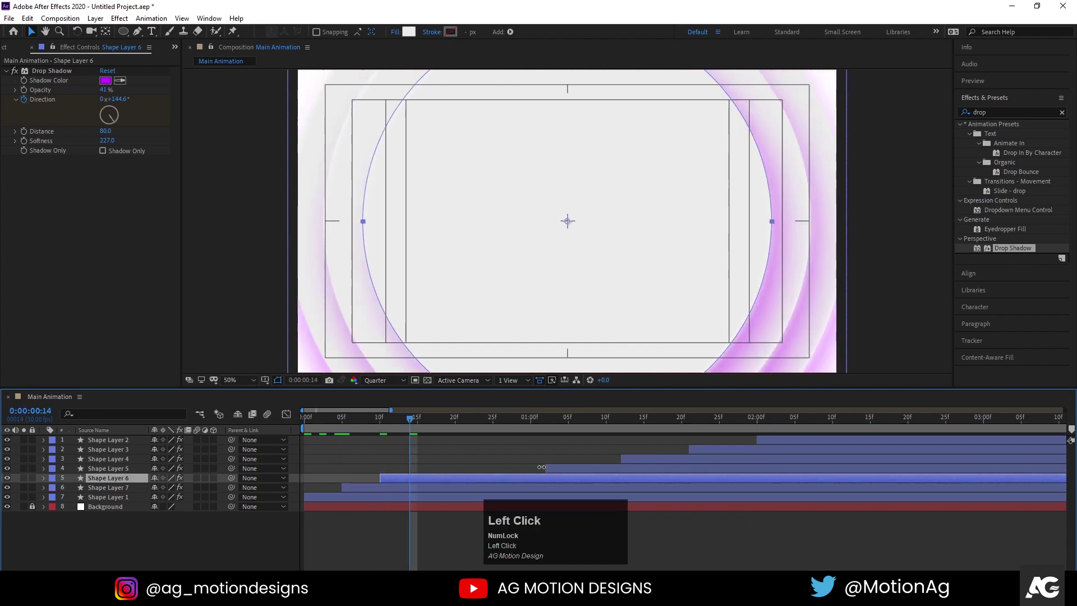
key([)
Set the remaining rings' in points at even intervals, Shape Layer 2 starting around frame 29
click(441, 426)
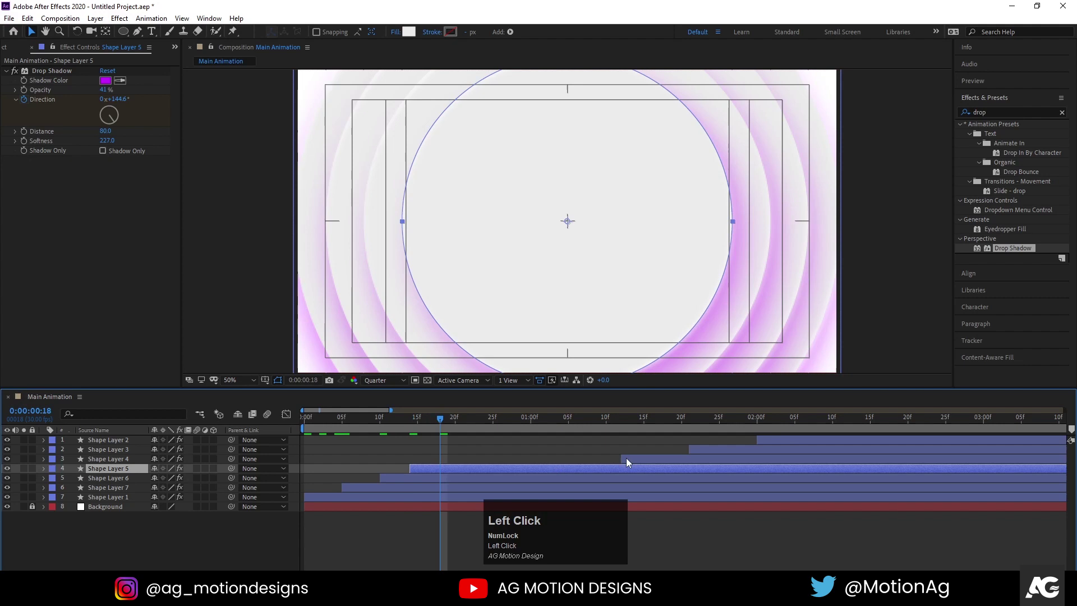
key([)
click(470, 427)
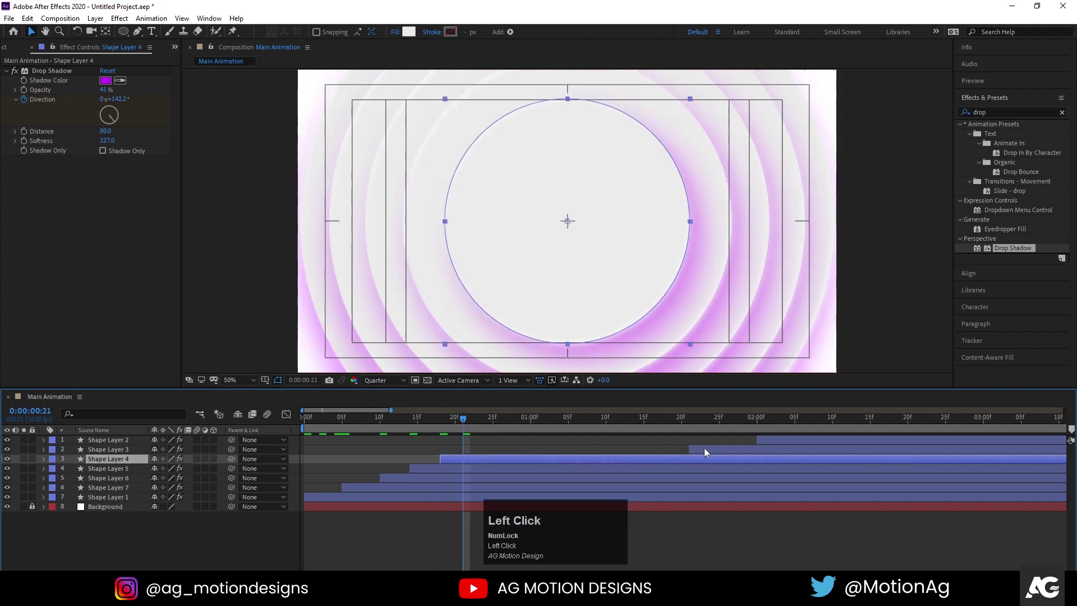
key([)
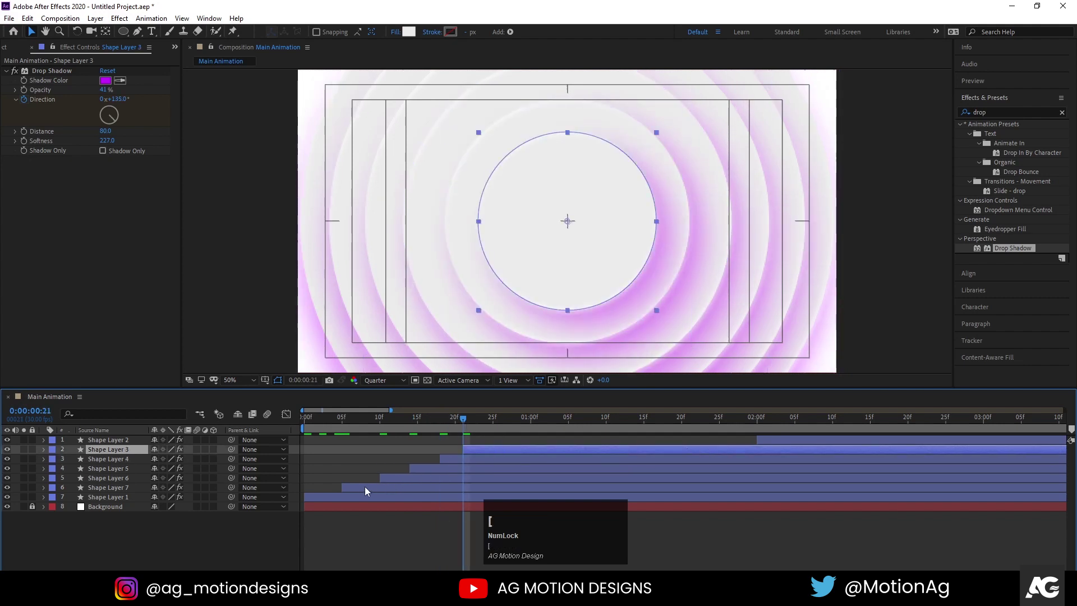
drag(425, 473, 116, 445)
key([)
click(430, 503)
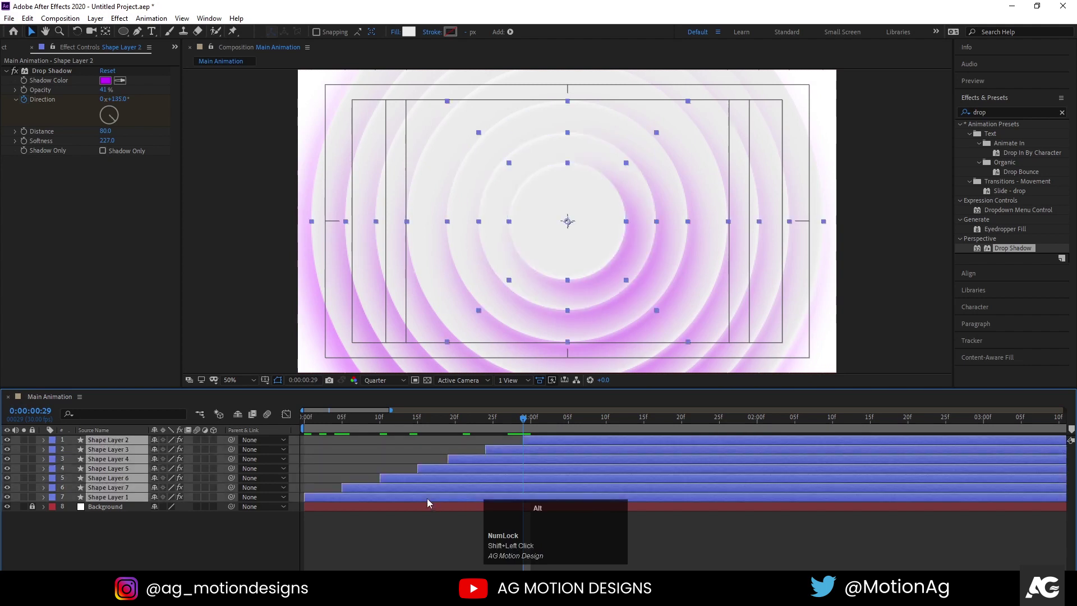
Pull all ring layers' in points back to 0:00 so rings fill the first frame
key(alt+[)
click(315, 425)
key([)
Preview the ring animation with the timeline zoomed out, then deselect the layers
key(space)
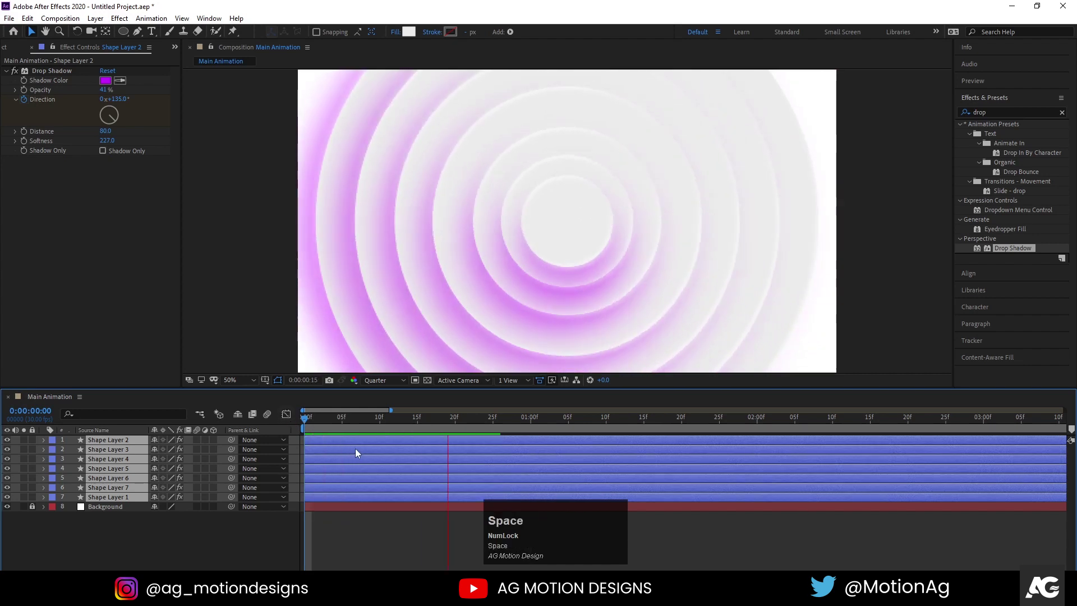
key(-)
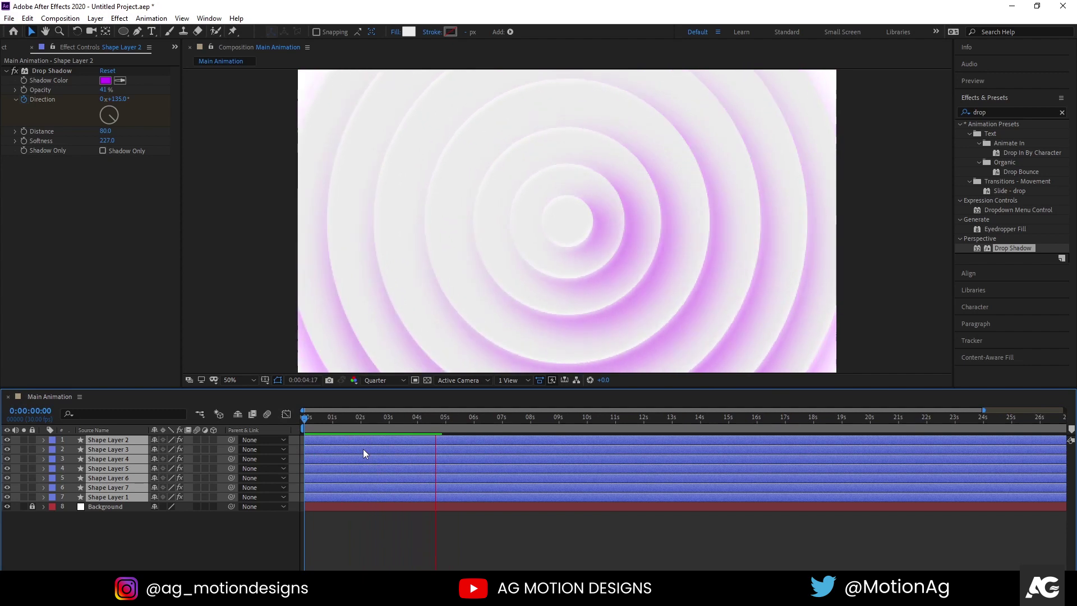
key(space)
click(316, 426)
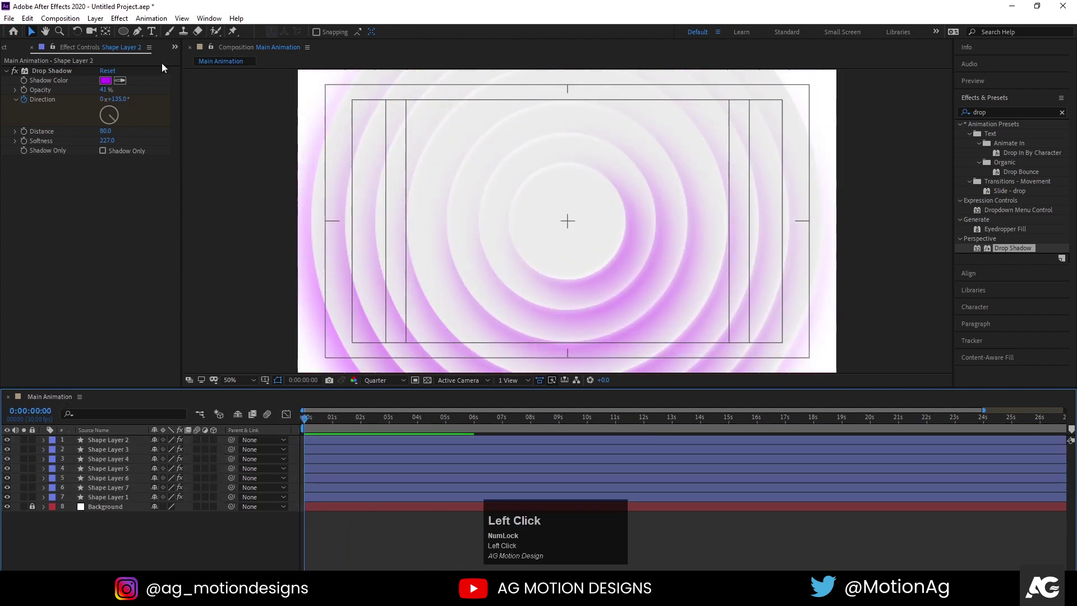
Create a Poppins Bold black text layer over the rings, typed as 'MOTION GR'
click(155, 36)
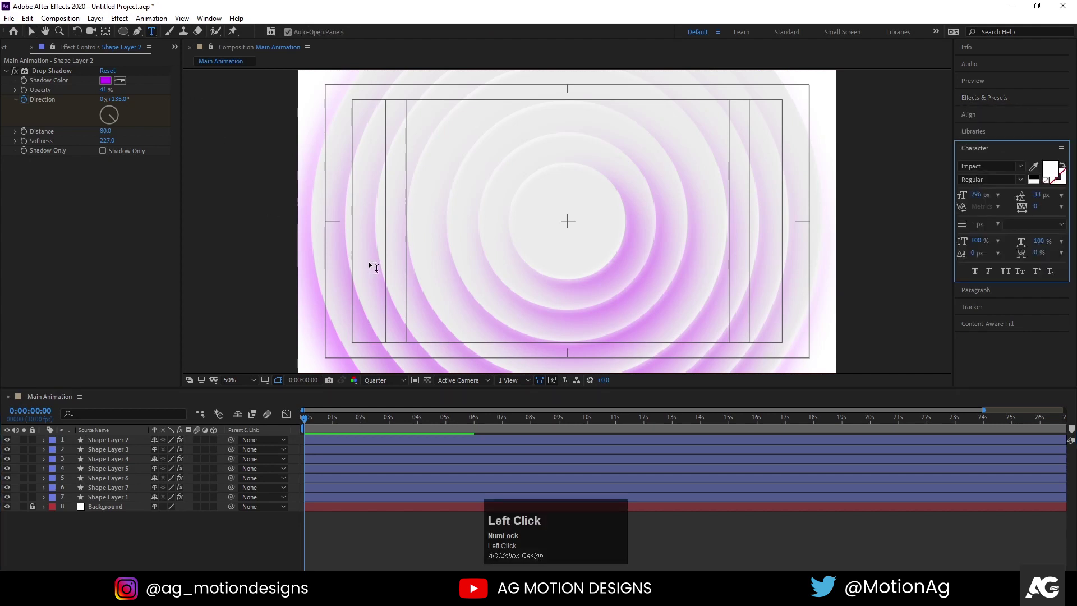
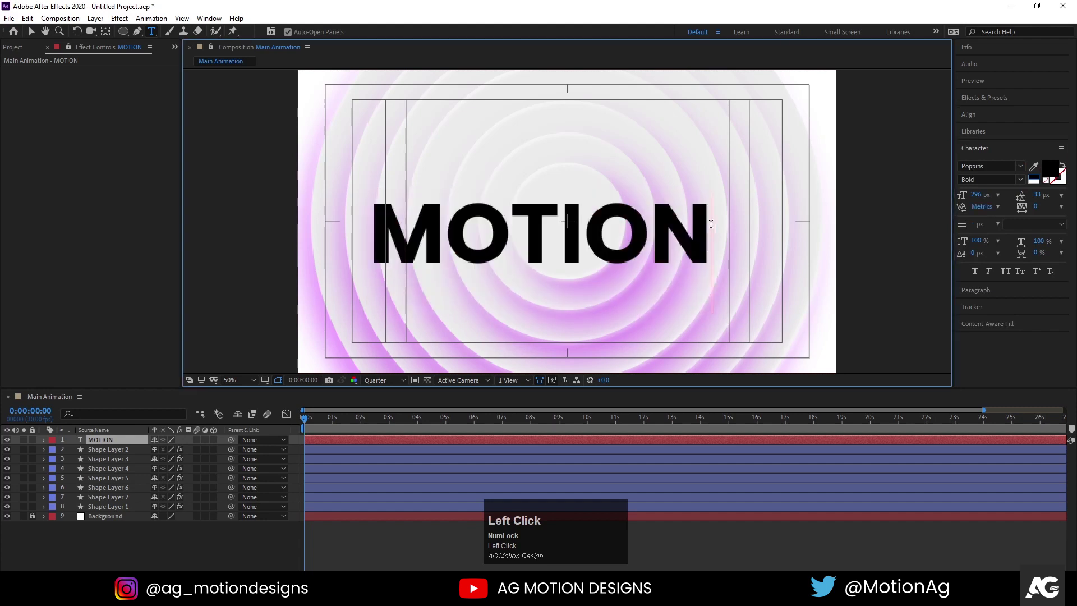
key(Return)
key(shift+g)
key(shift+r)
key(ctrl+a)
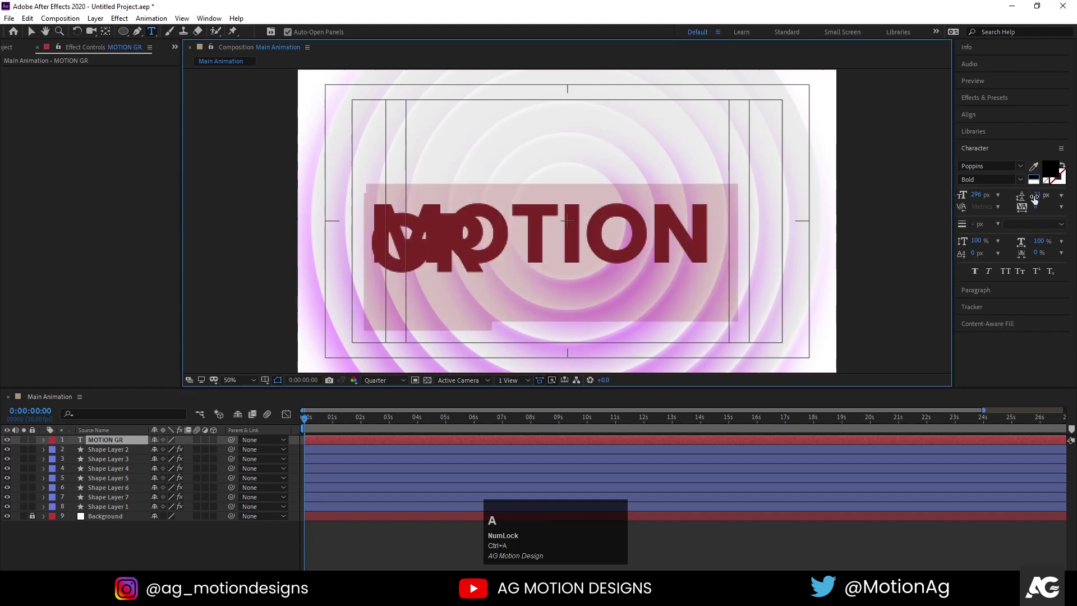
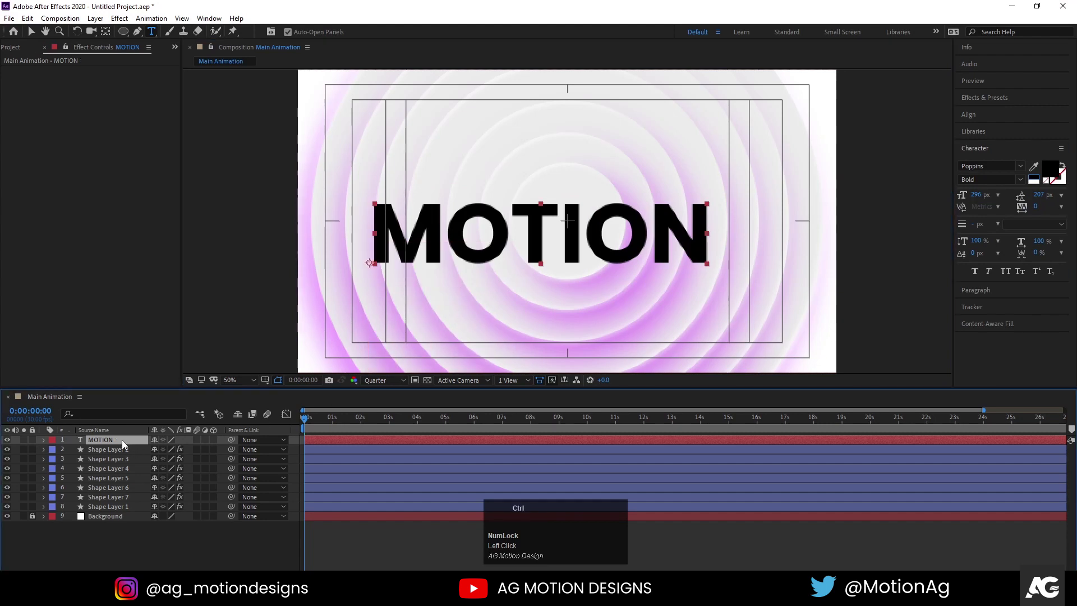
Centre MOTION's anchor point and scale the layer down to 68%
key(ctrl+alt+Home)
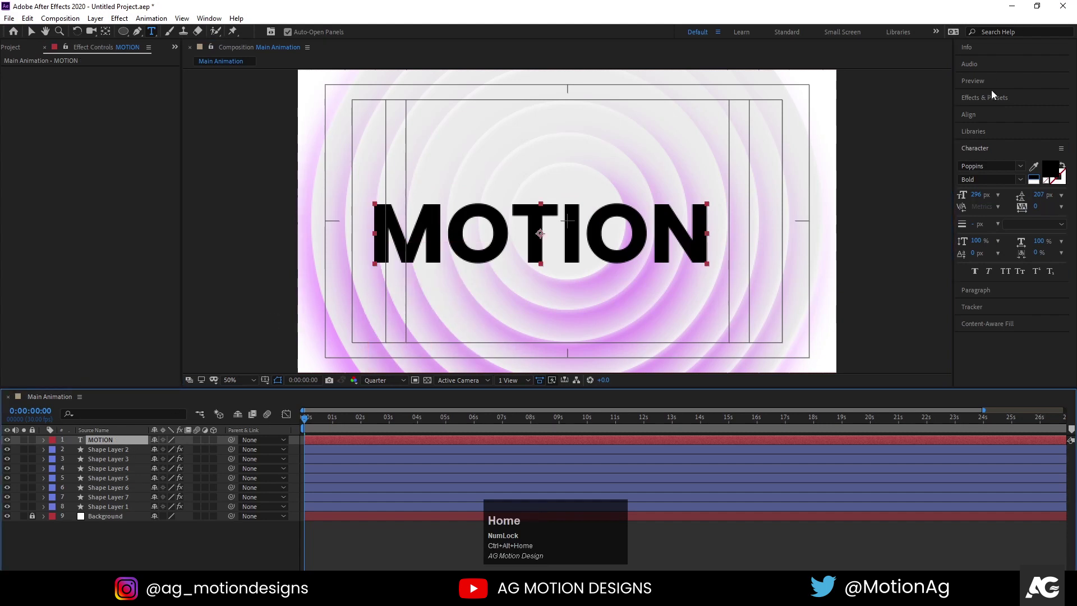
click(976, 120)
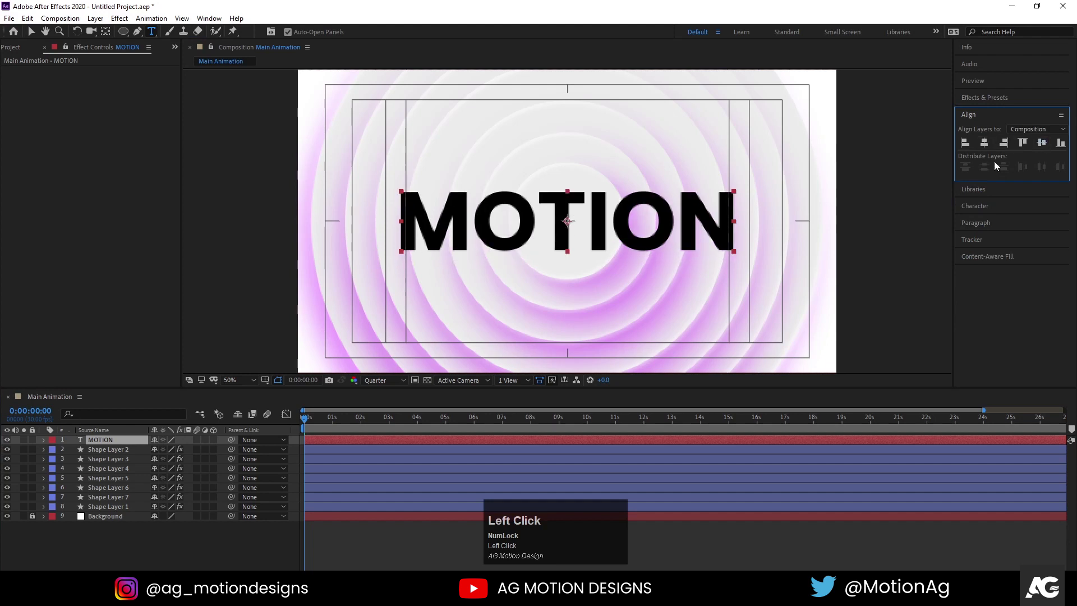
key(s)
drag(167, 449, 979, 209)
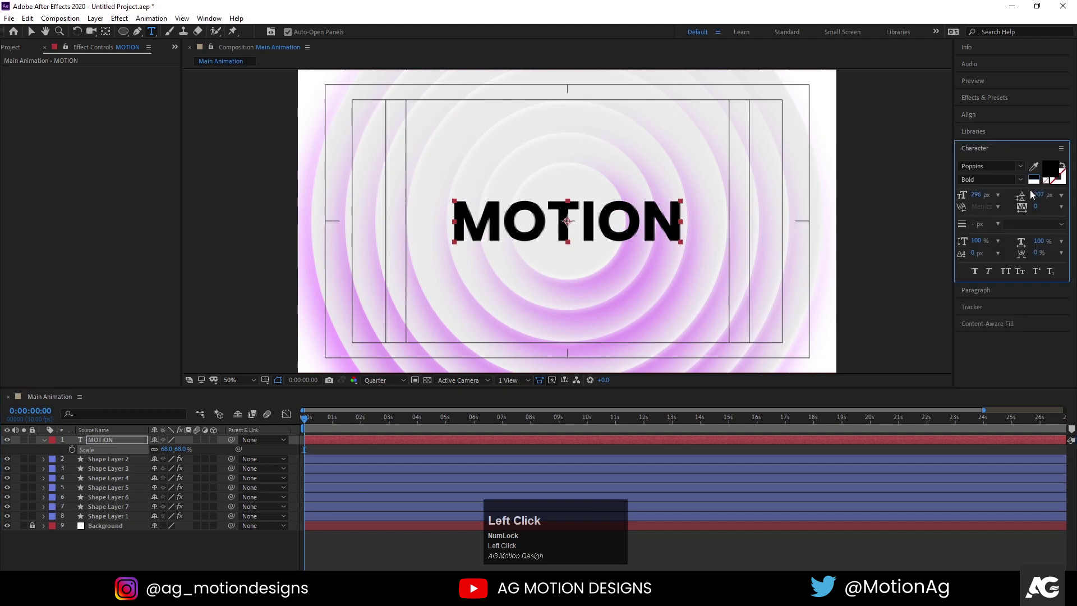
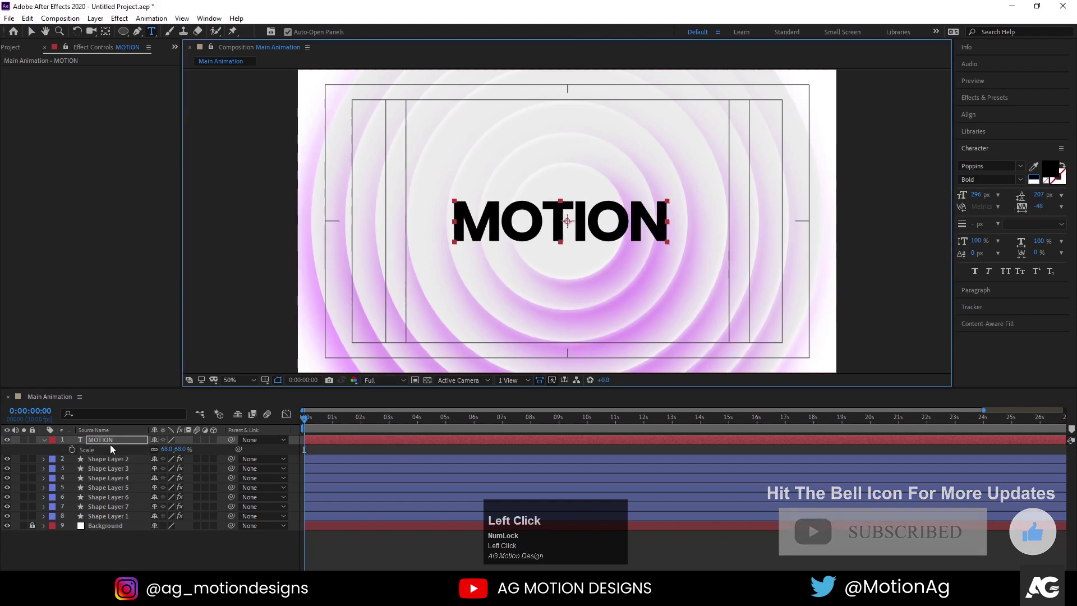
Tighten MOTION's letter spacing and centre it within the composition
key(ctrl+alt+Home)
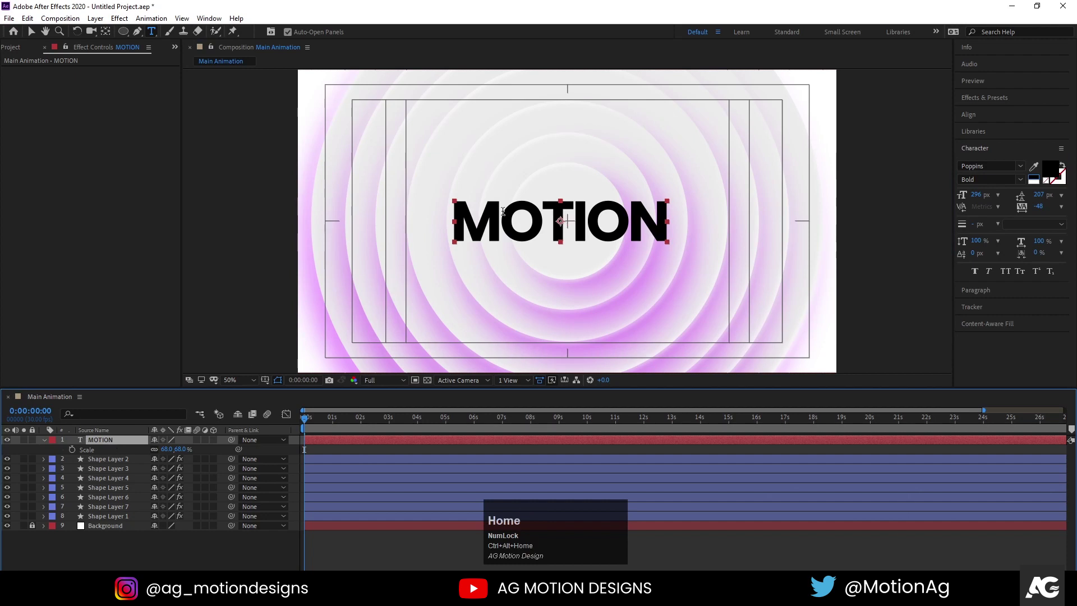
click(986, 120)
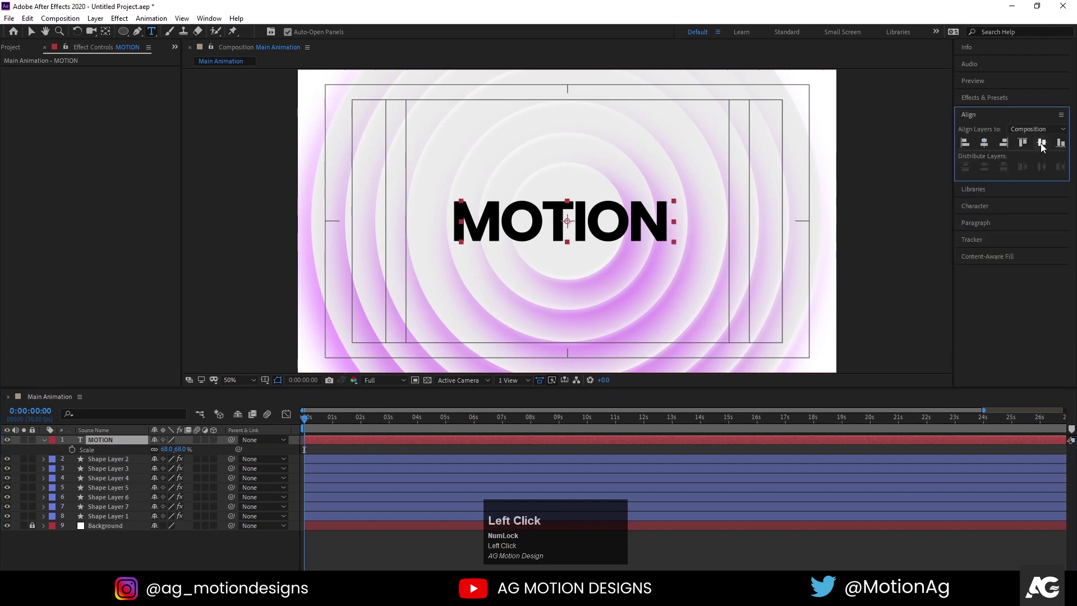
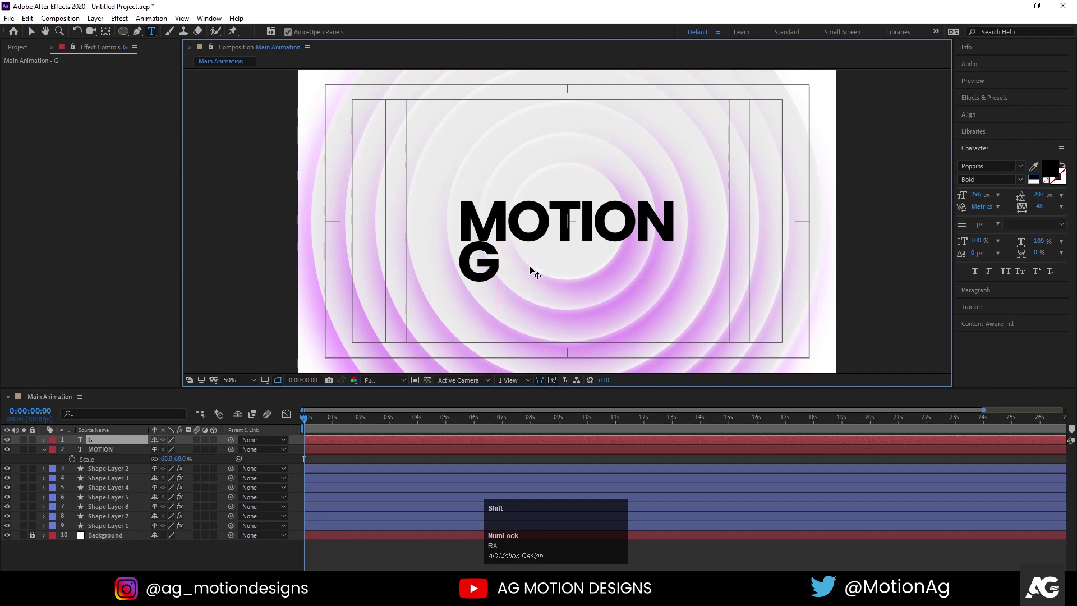
Type GRAPHICS at 30 px with tracking 1000, centre its anchor and align it under MOTION
key(shift+r)
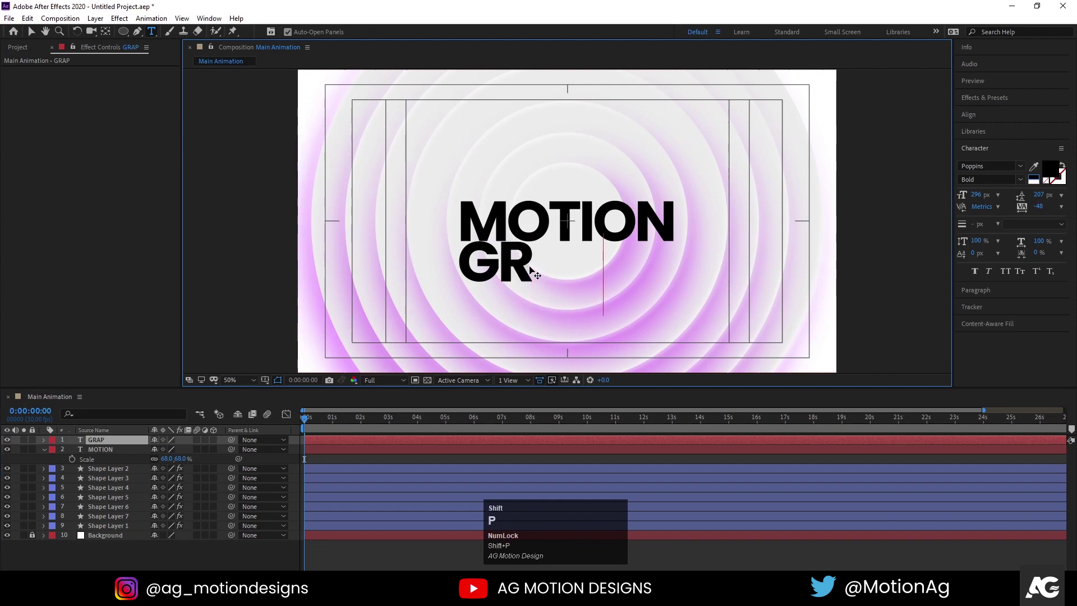
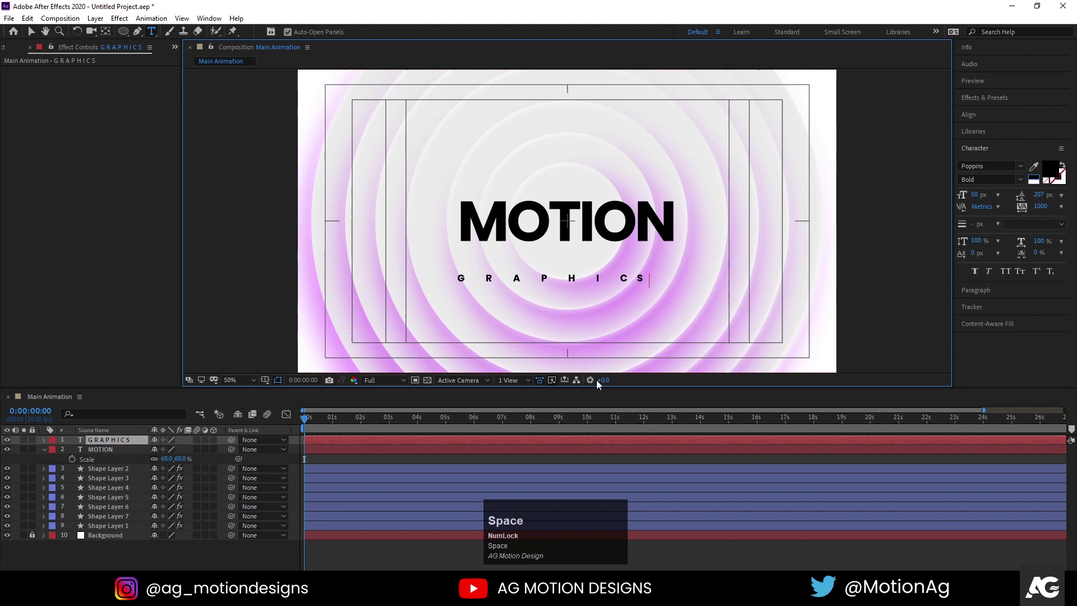
click(349, 459)
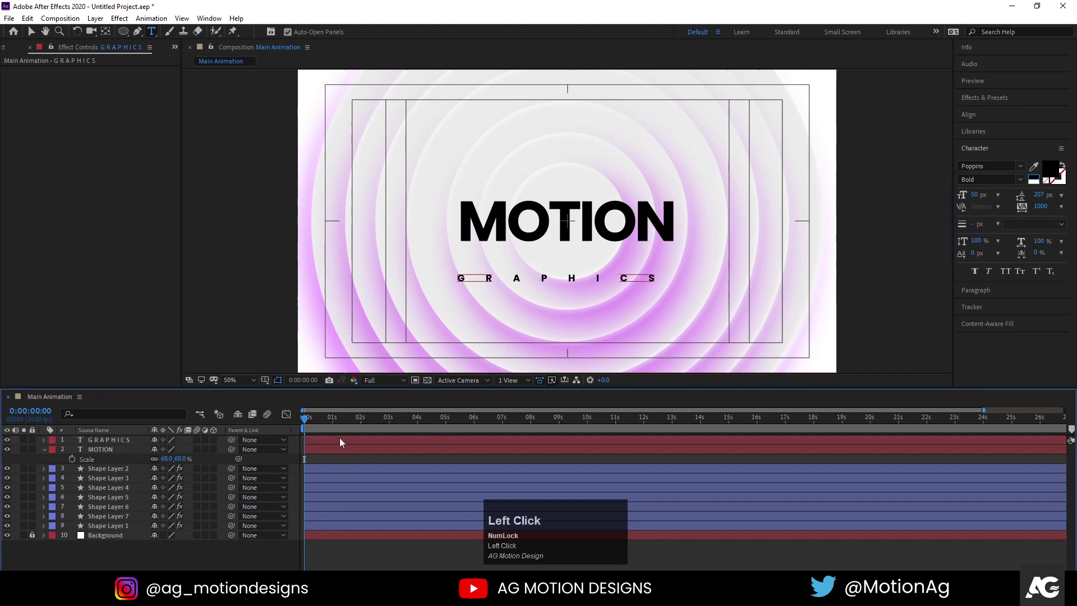
key(ctrl+alt+Home)
click(980, 121)
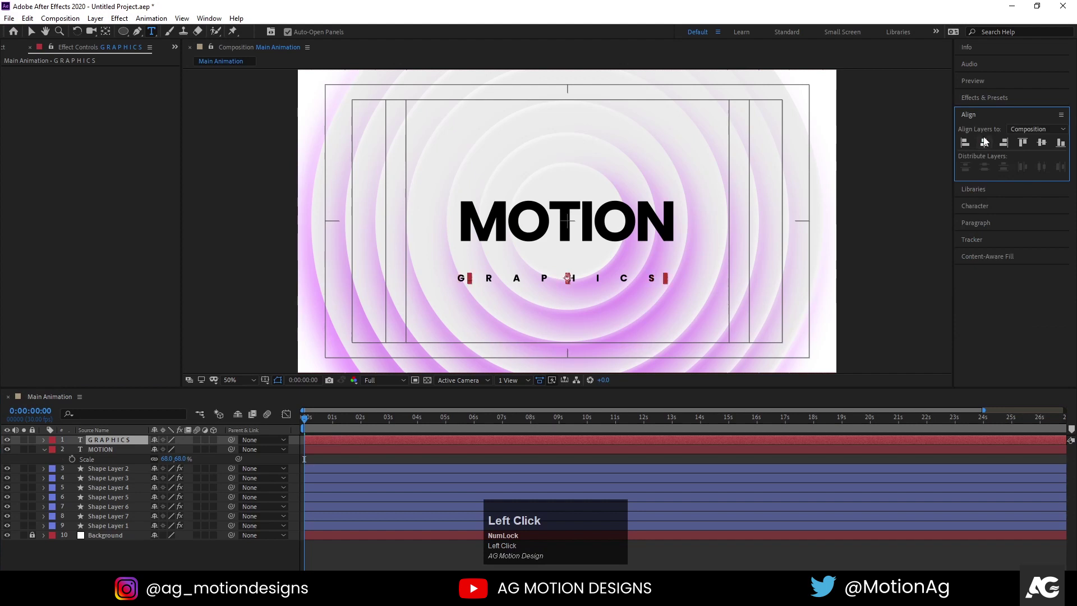
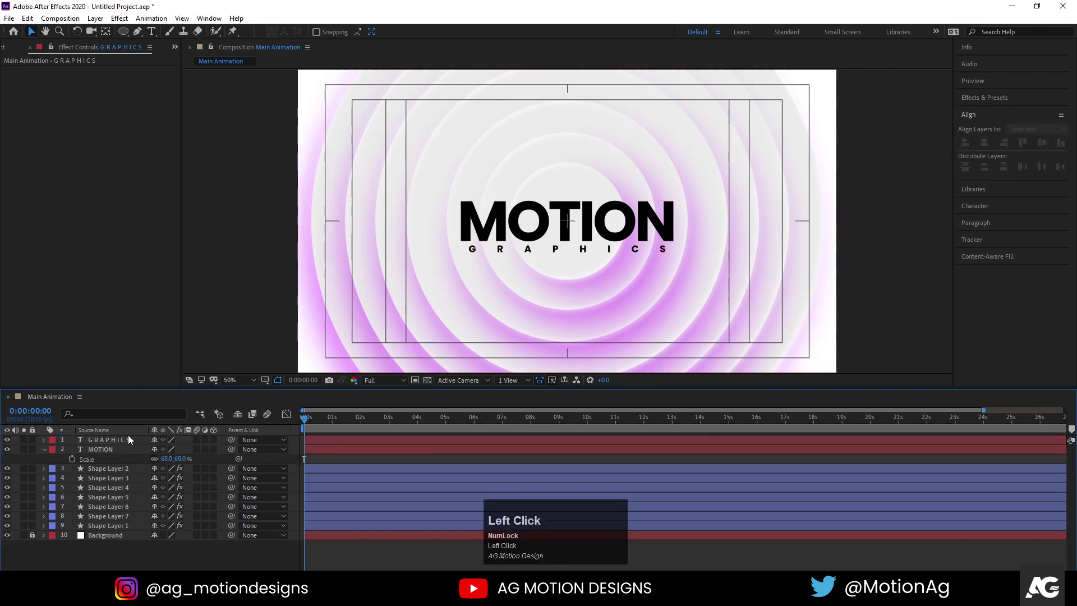
Scale GRAPHICS to 72% and add a Position text animator to the layer
key(s)
drag(168, 453, 315, 451)
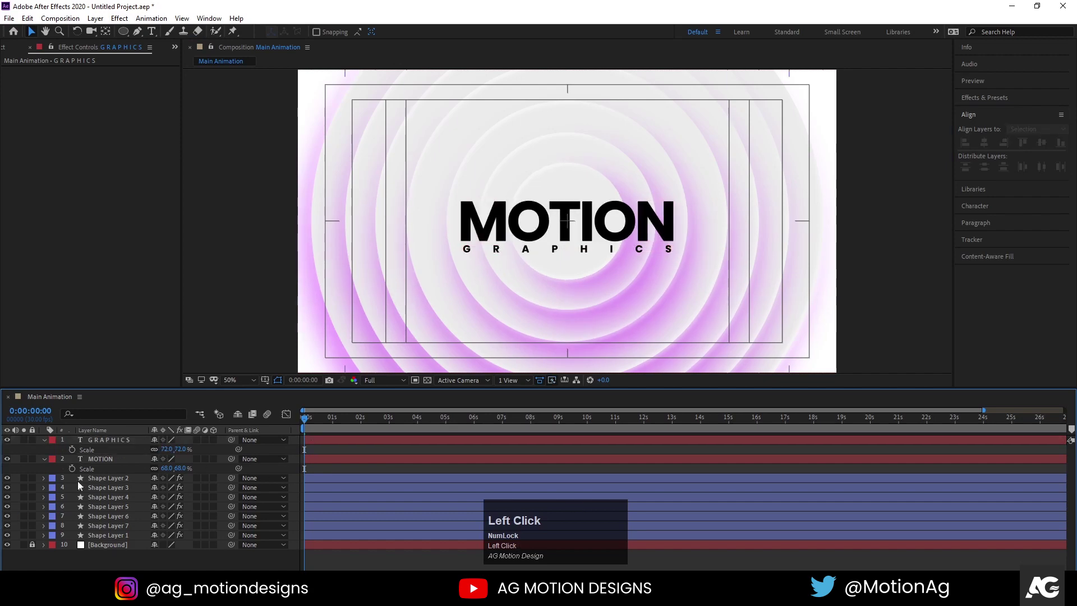
key(`)
drag(317, 422, 52, 442)
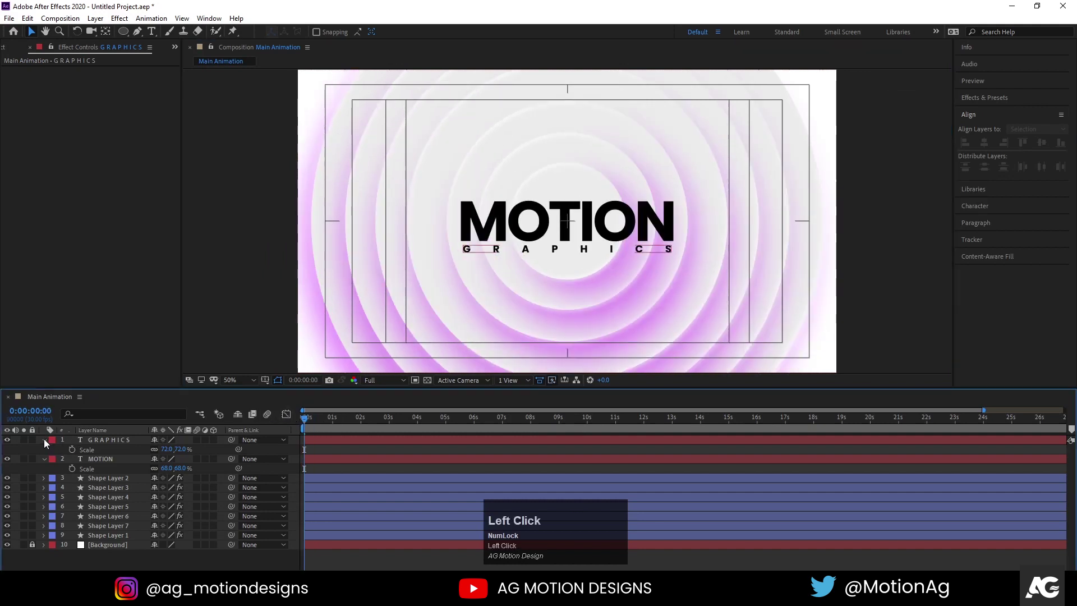
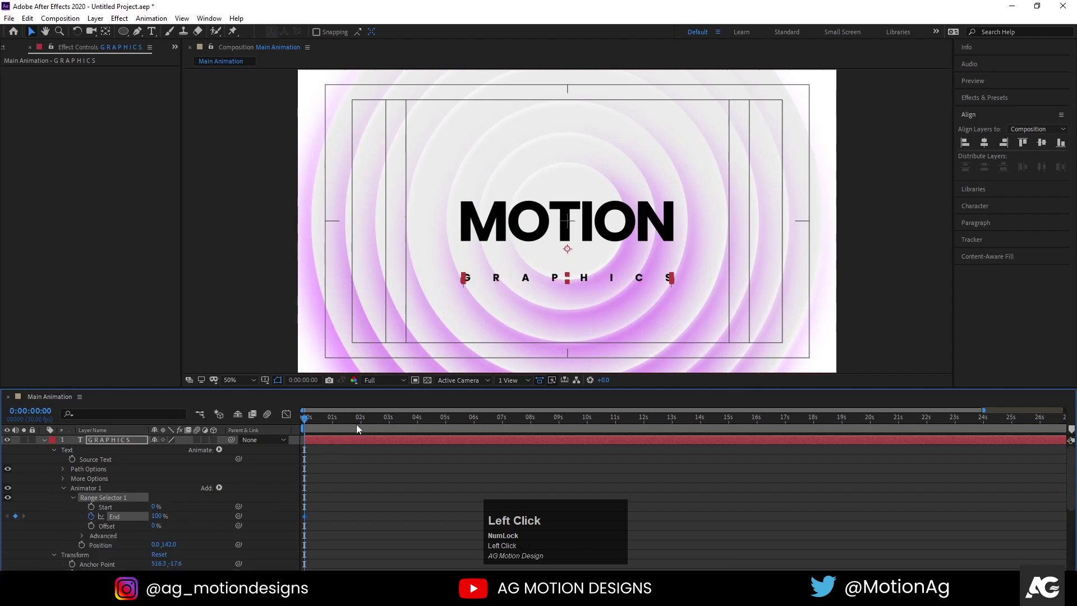
Set the animator Position to 0,142 and keyframe Range Selector End over time
key(=)
click(396, 422)
key(Return)
key(j)
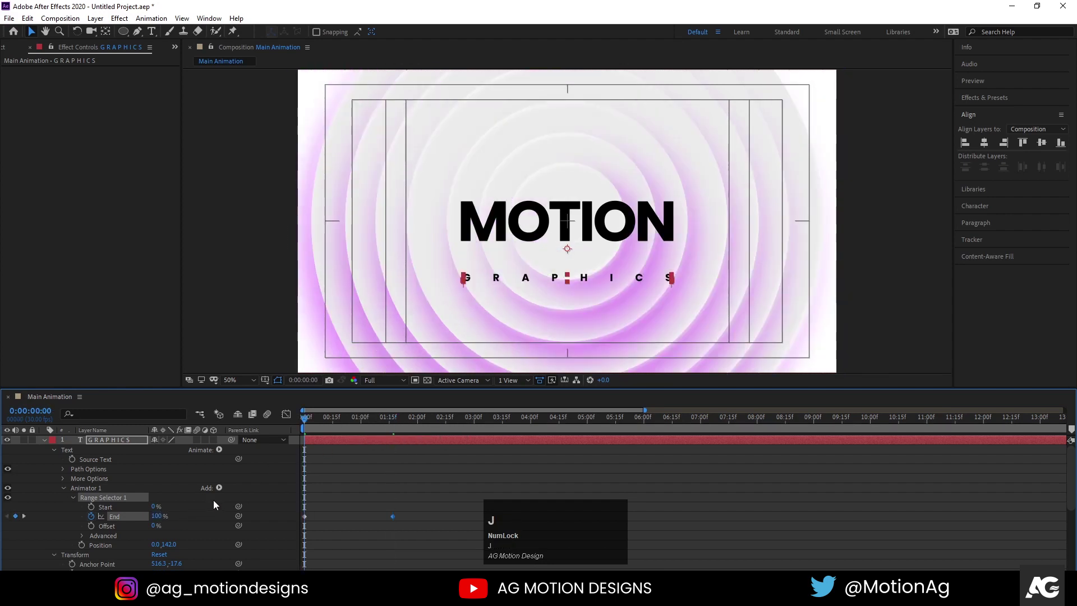
Add Opacity 0% to the animator so letters rise and fade in, then preview the reveal
click(223, 492)
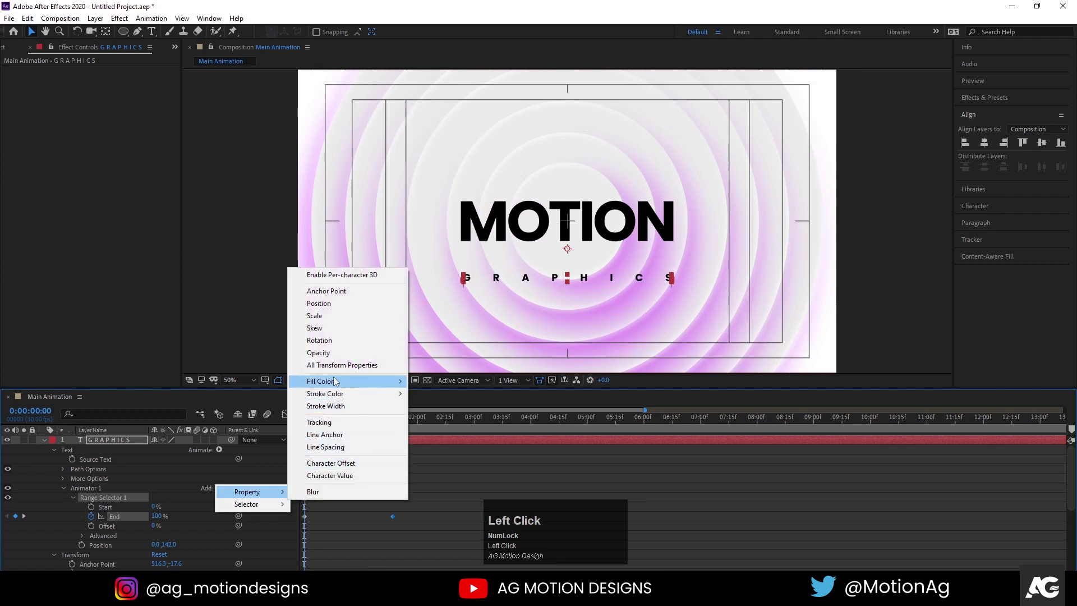
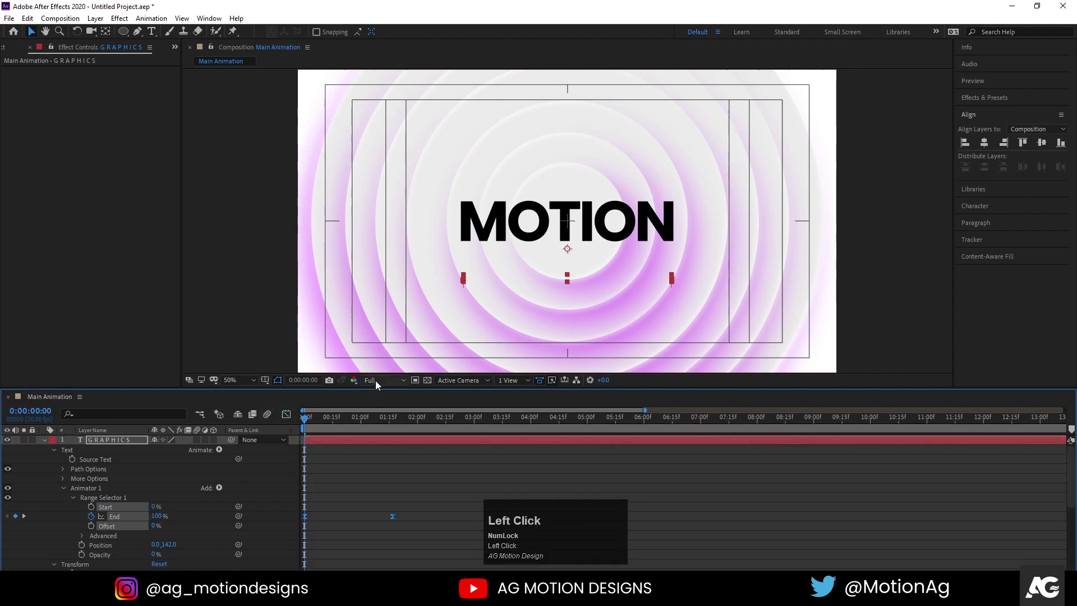
key(space)
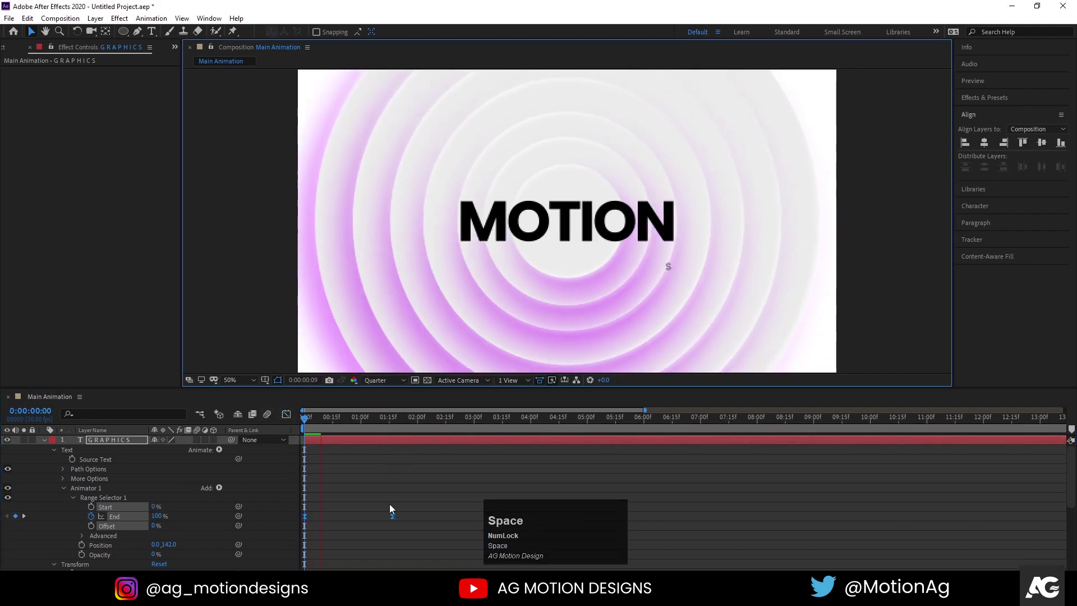
drag(317, 426, 66, 493)
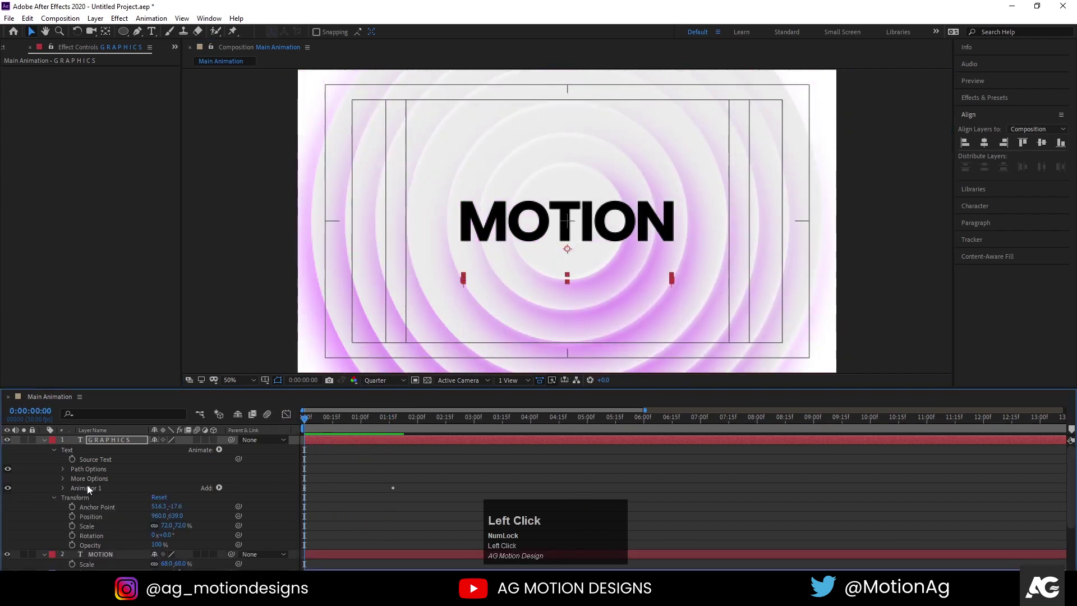
Copy the rising-letter animator from GRAPHICS onto MOTION and preview both titles
key(ctrl+c)
click(49, 442)
key(ctrl+v)
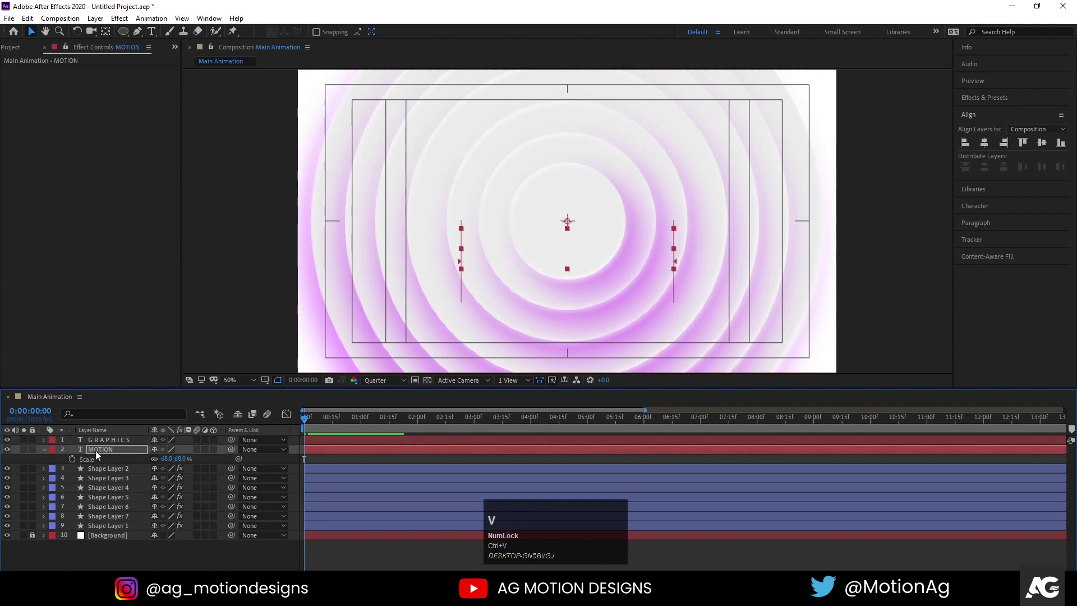
click(322, 447)
key(u)
click(328, 456)
key(space)
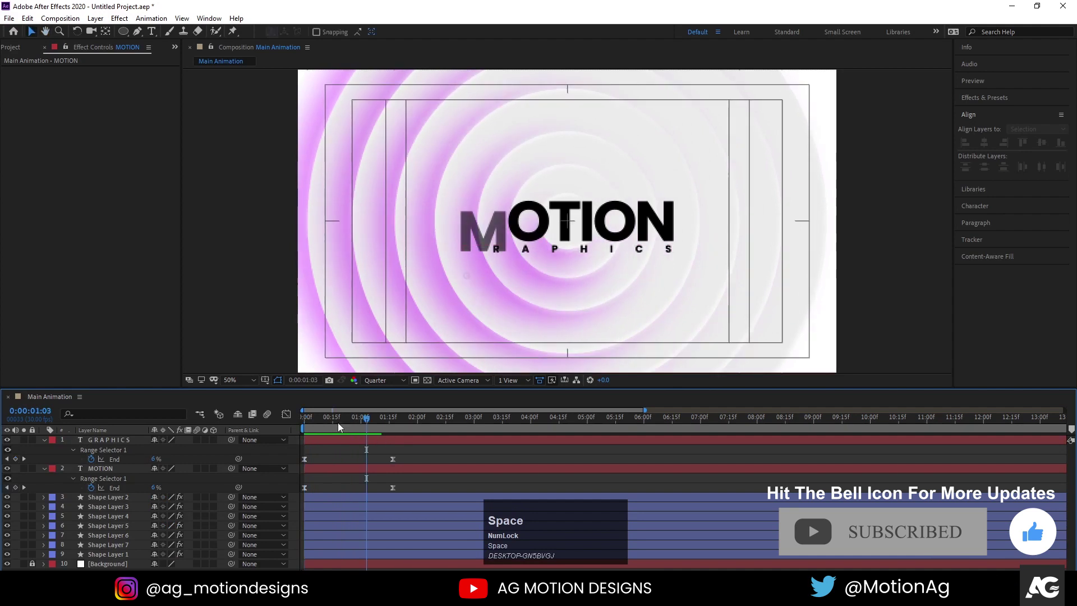
Shift GRAPHICS's End keyframes later so it types on after MOTION, then check the timing
click(331, 424)
key(space)
click(341, 442)
key([)
key(space)
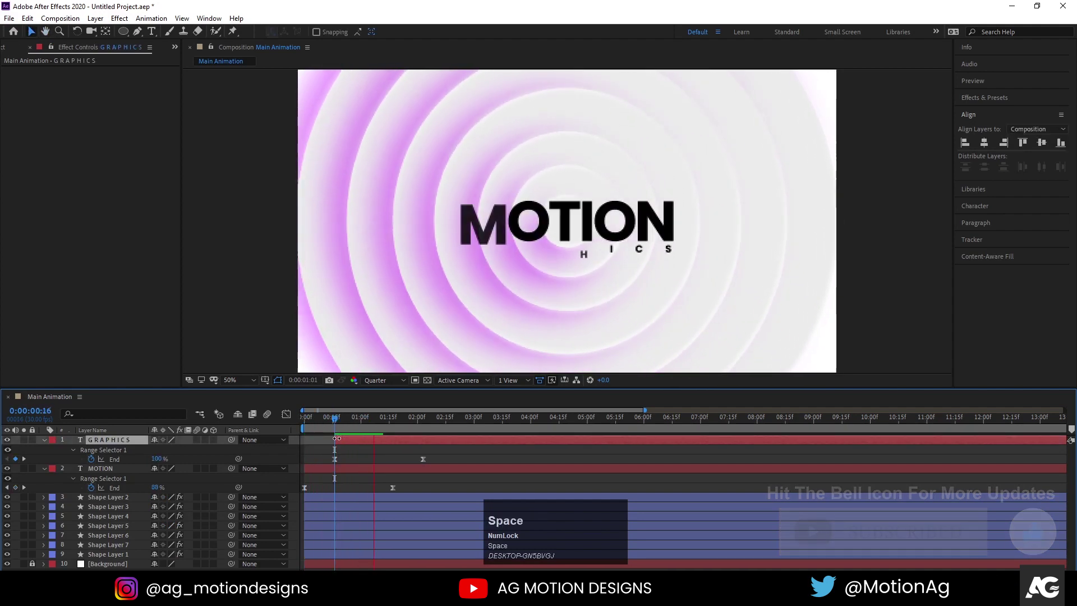
key(space)
click(367, 456)
key(space)
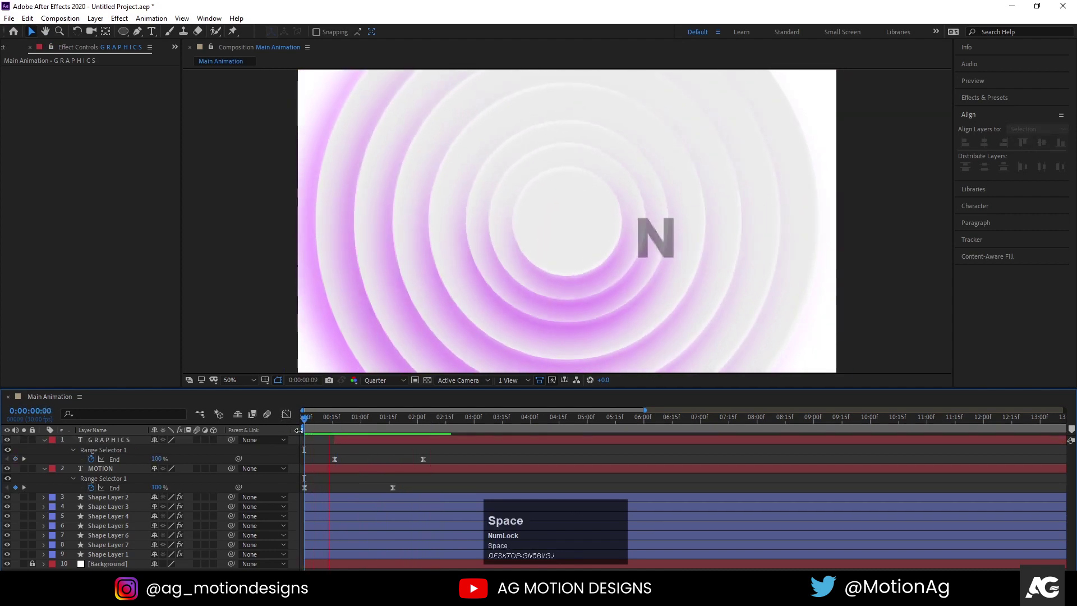
Collapse the layers and set both title texts' fill to white
key(space)
click(371, 455)
key(u)
click(360, 447)
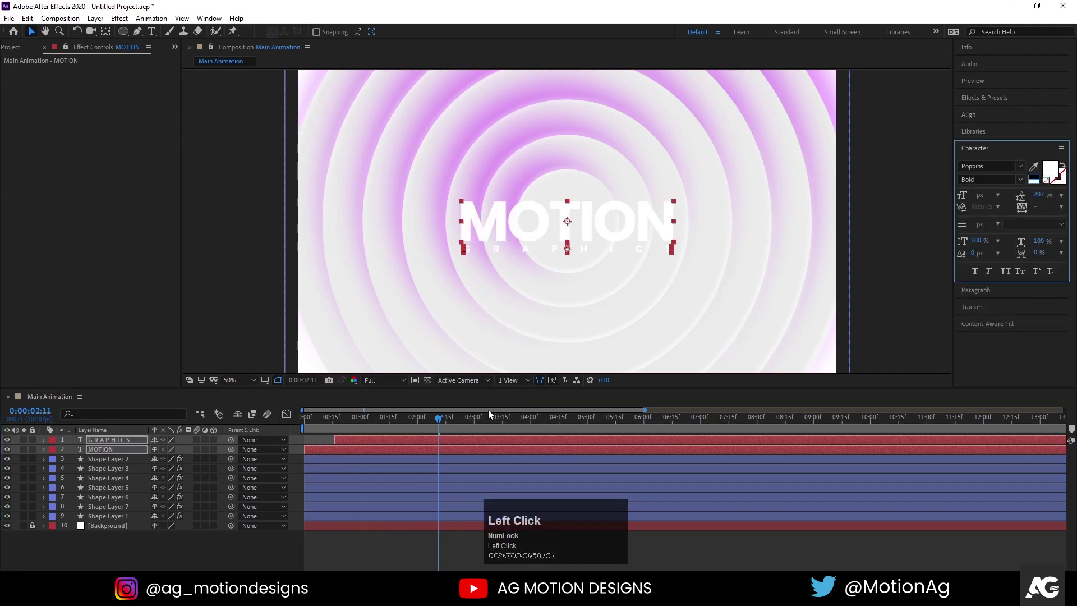
Pre-compose the MOTION and GRAPHICS layers into Pre-comp 1
key(ctrl+shift+c)
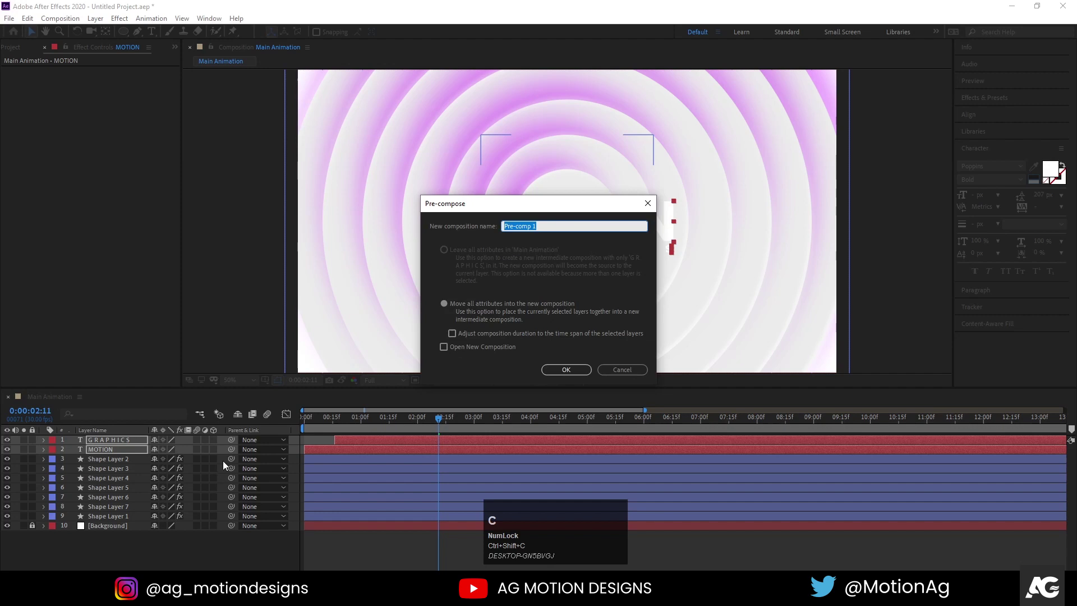
key(Return)
Apply Drop Shadow to Pre-comp 1 with Softness 180
click(989, 102)
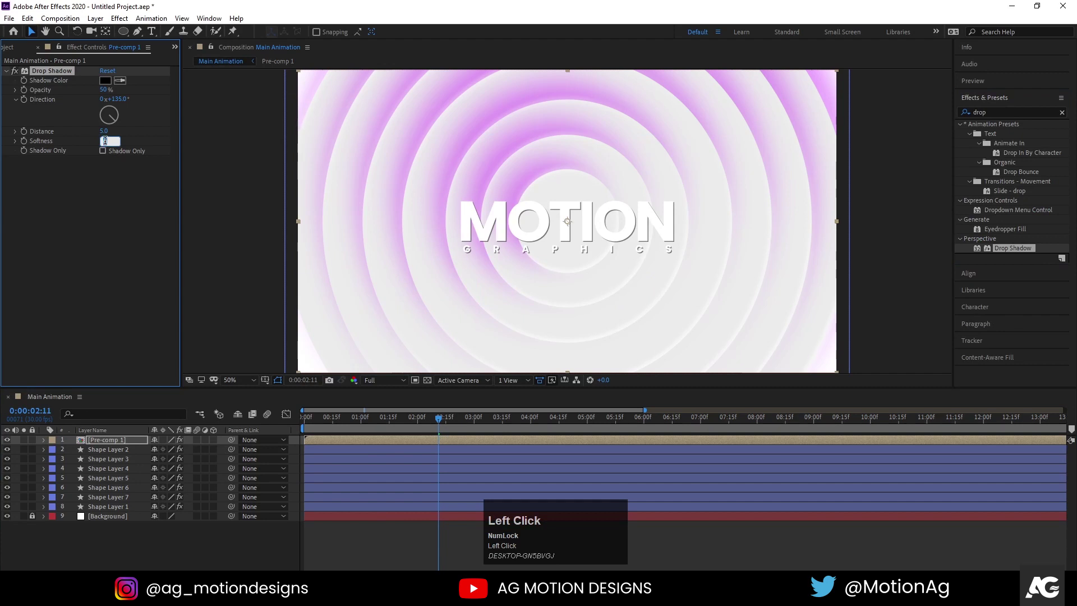
key(Return)
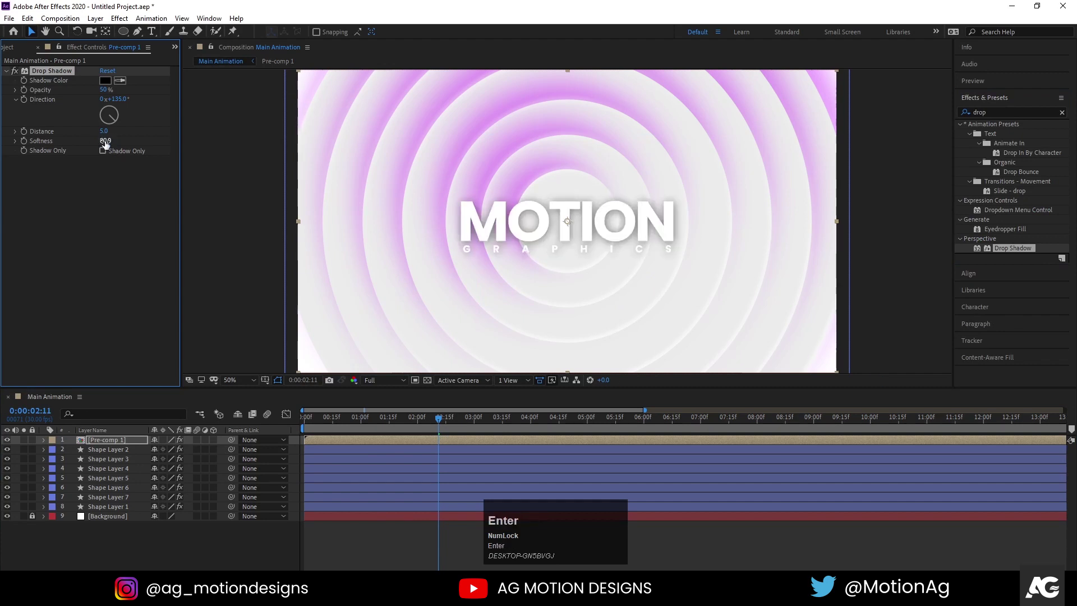
click(108, 144)
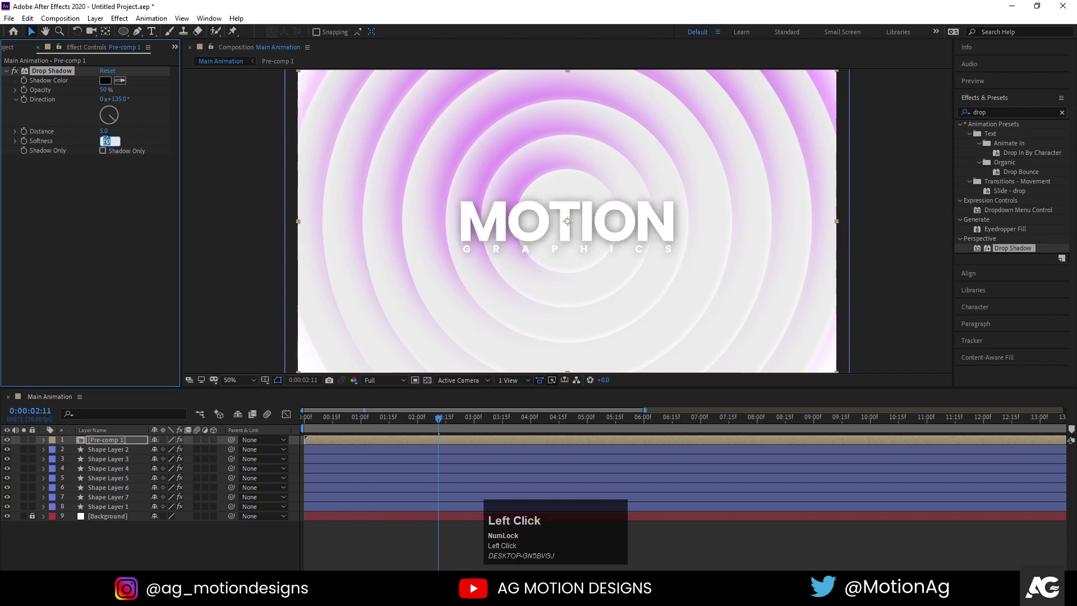
key(Return)
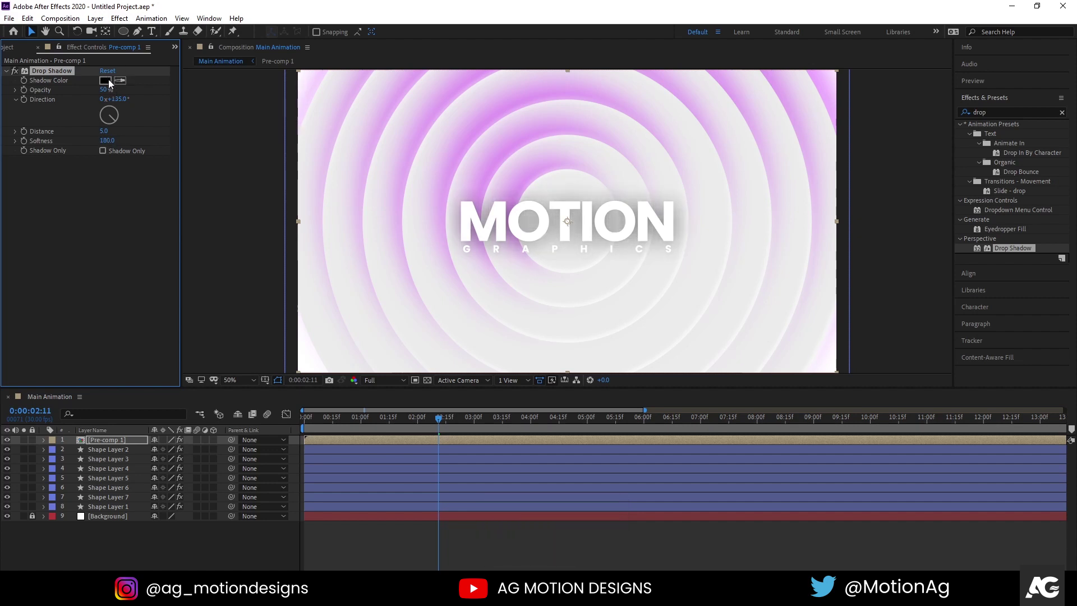
Eyedropper the shadow colour from the rings to deep purple 7D1C9A
click(122, 85)
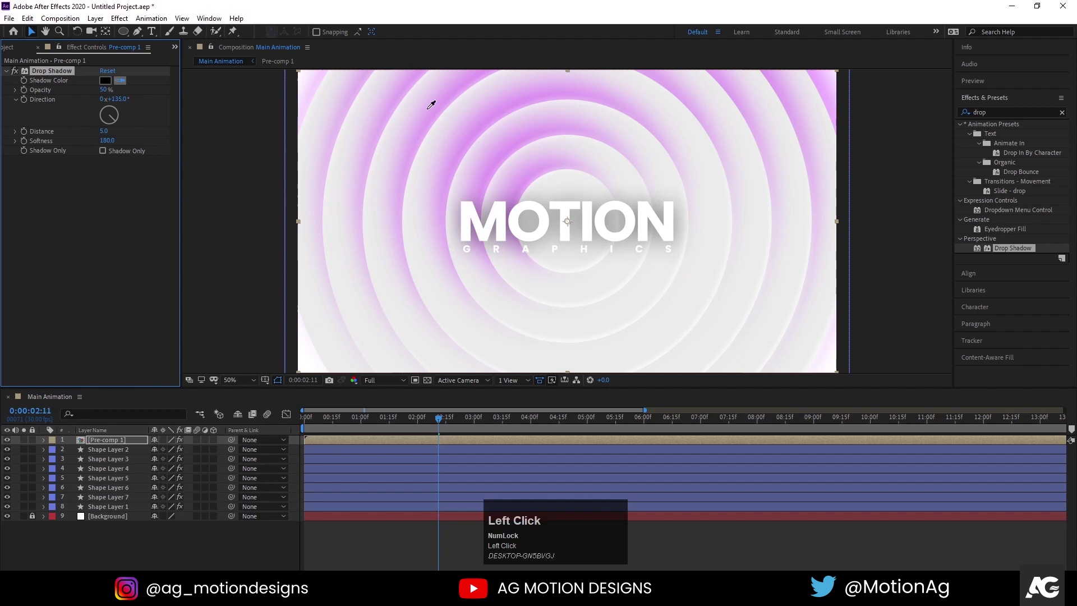
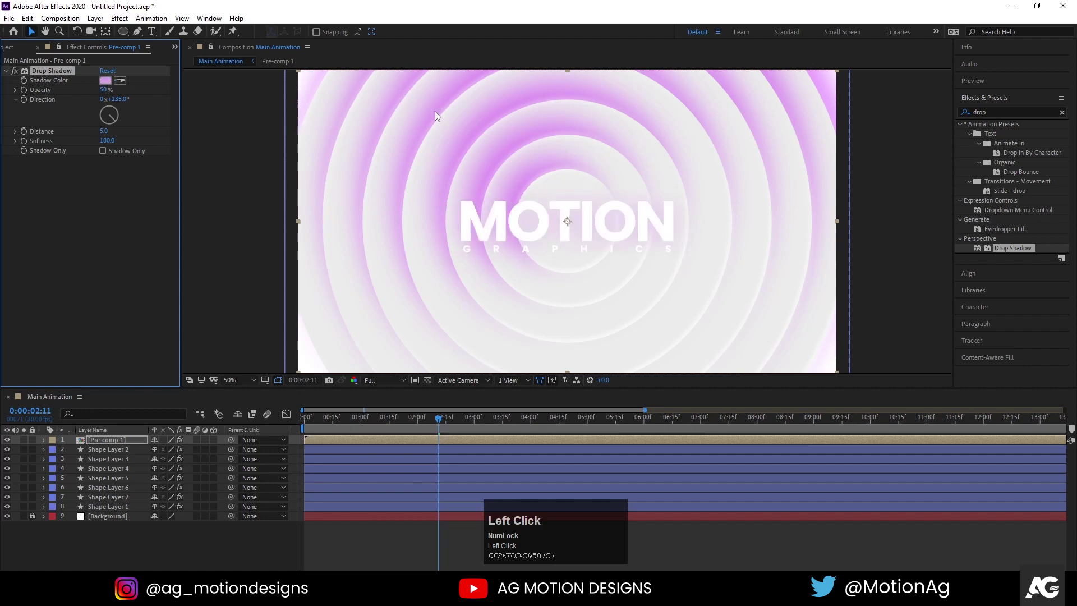
click(107, 85)
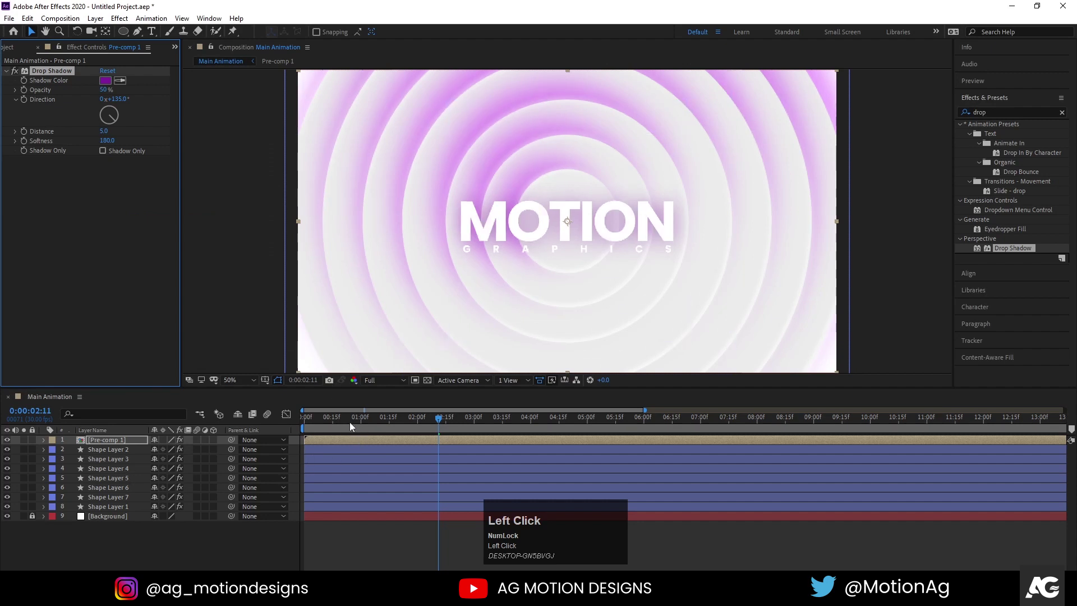
click(344, 423)
Return to the start, set viewer resolution to Quarter and preview the shadowed titles
key(space)
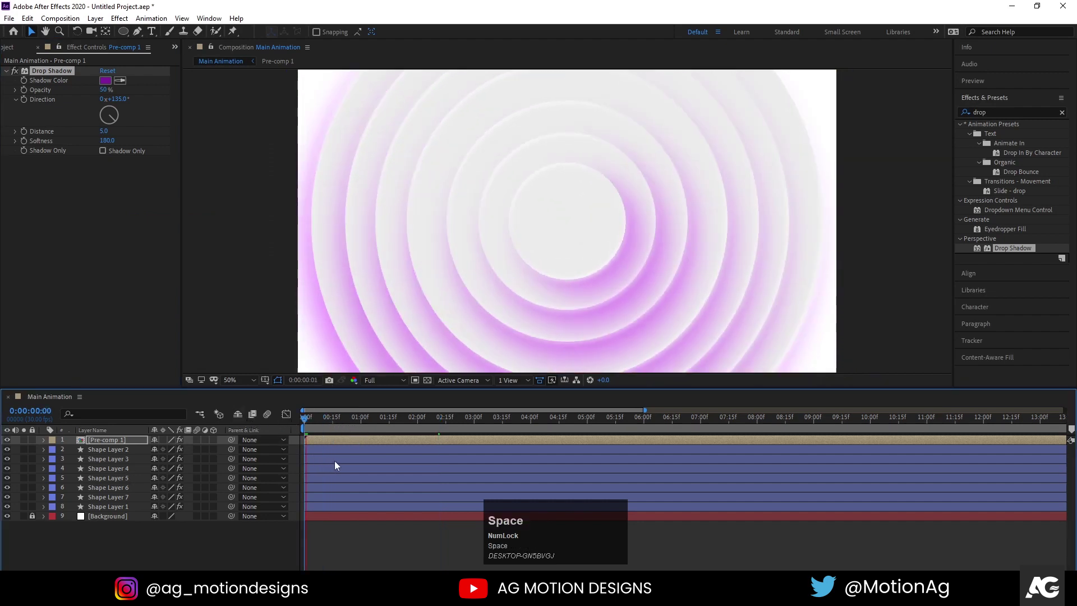
key(space)
click(382, 381)
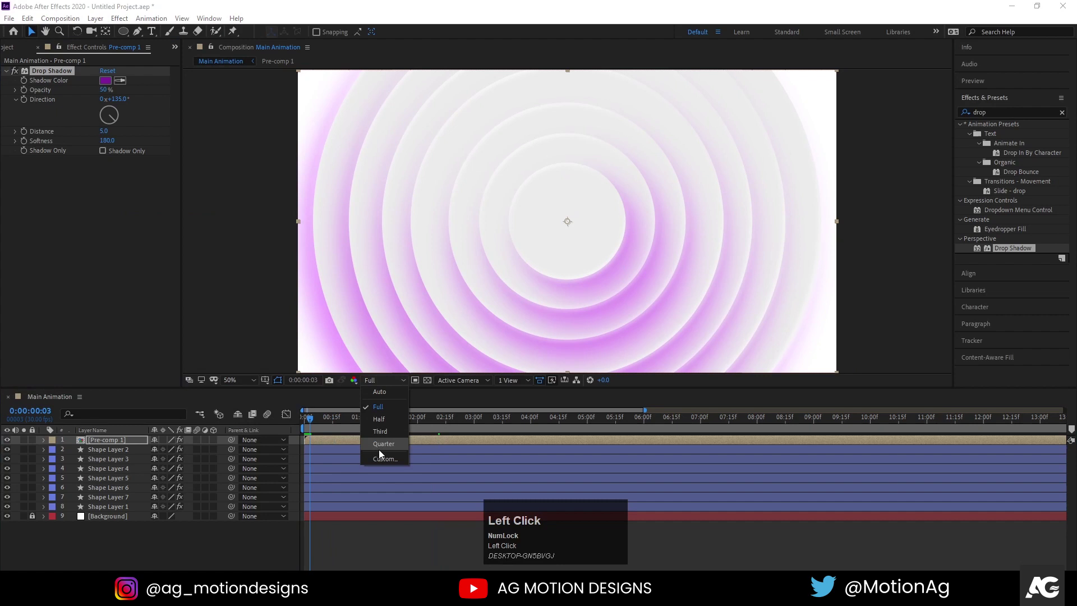
key(space)
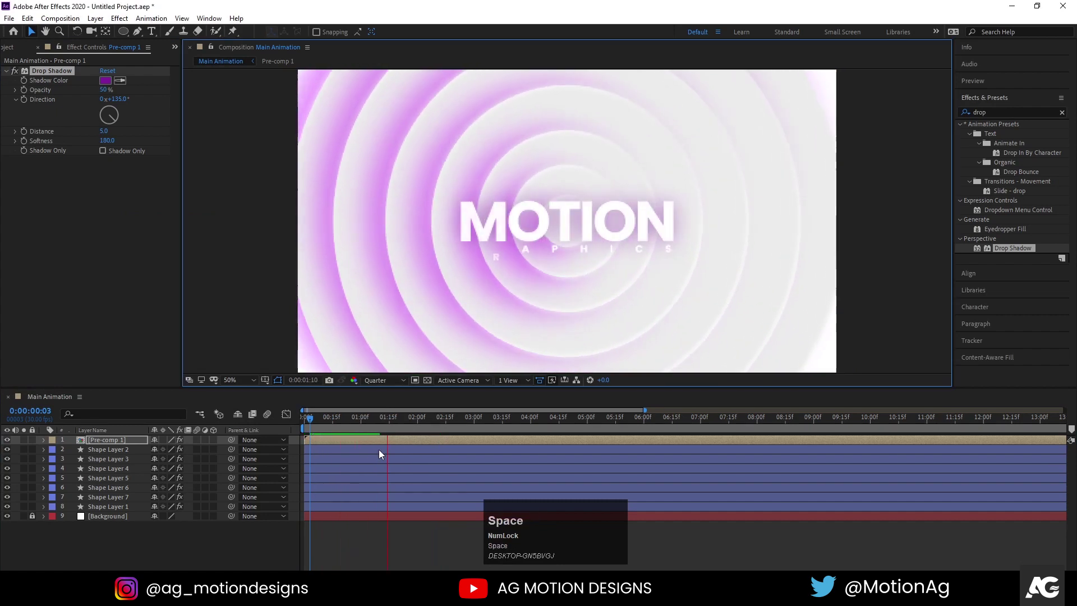
key(space)
Play the animation once more to check it, then deselect all layers
click(350, 424)
key(space)
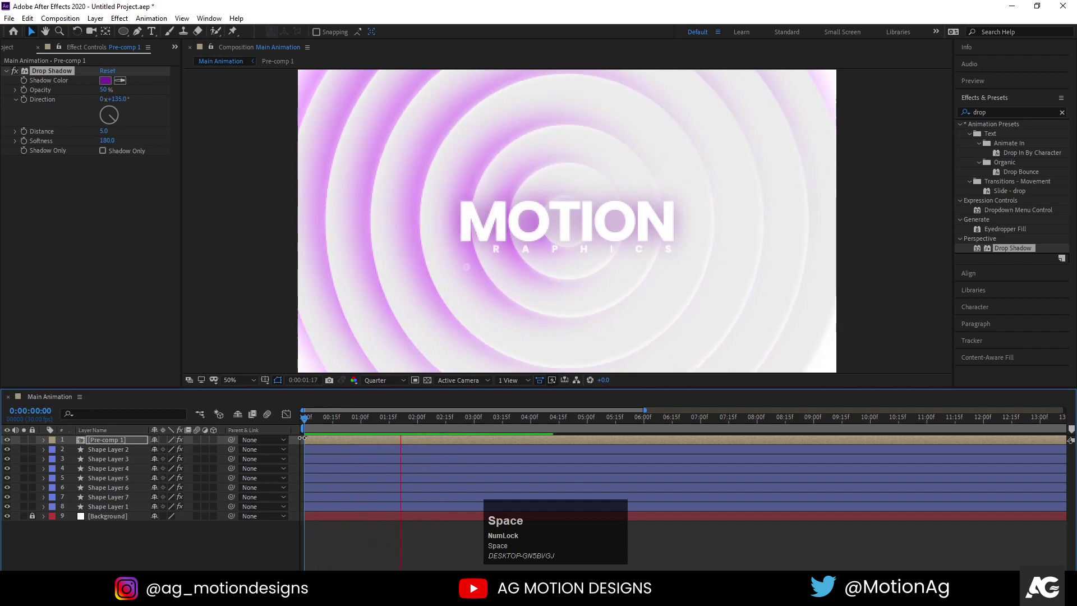
key(space)
click(327, 426)
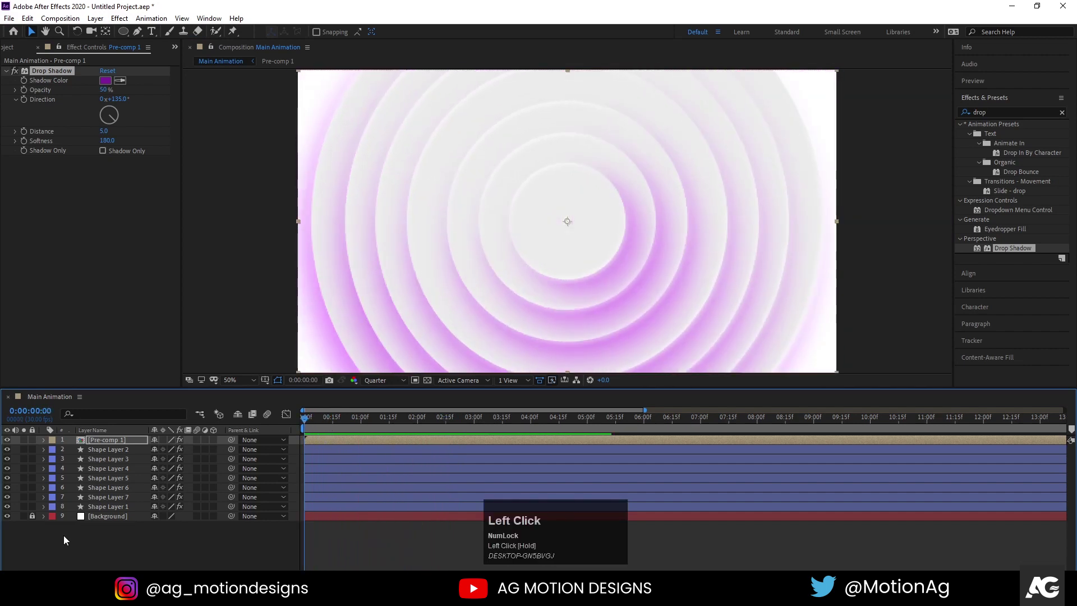
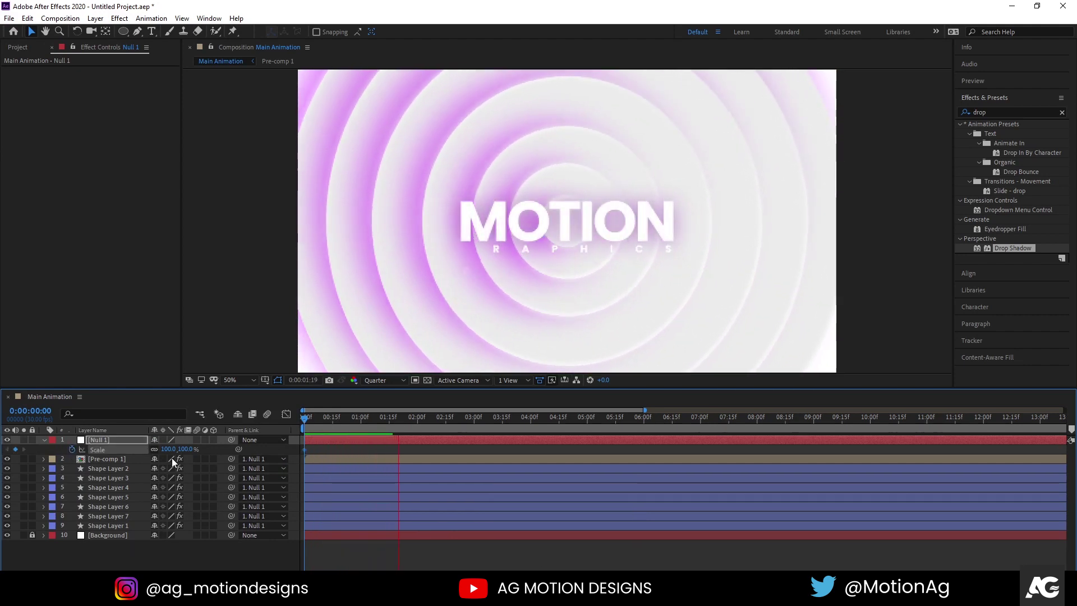
Keyframe Null 1's Scale from 100% at the start to 115% at the end, previewing the result
key(space)
click(173, 455)
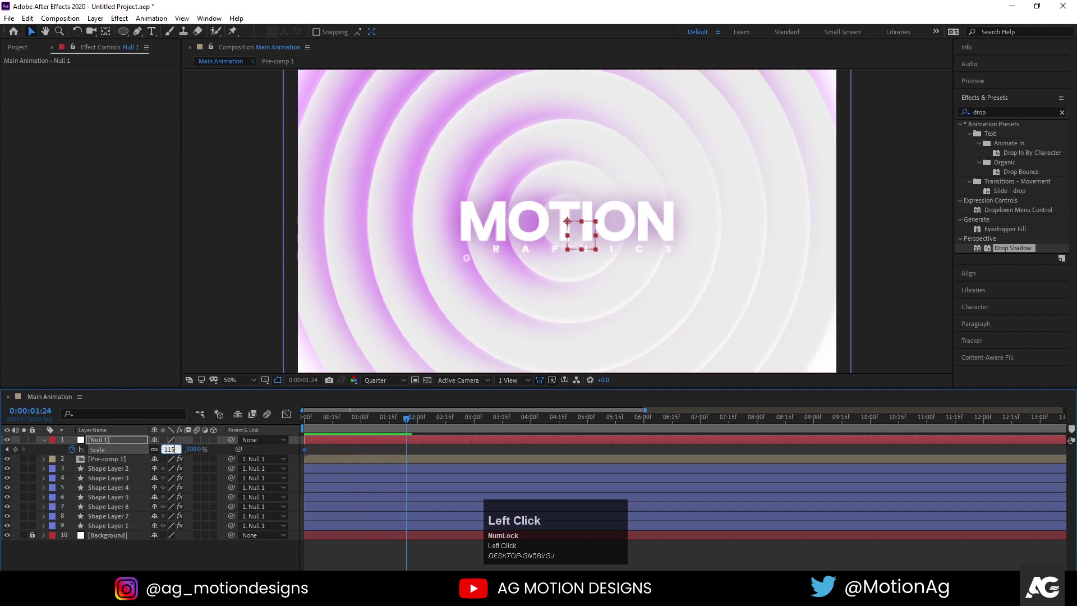
key(Return)
drag(412, 452, 656, 448)
key(j)
key(space)
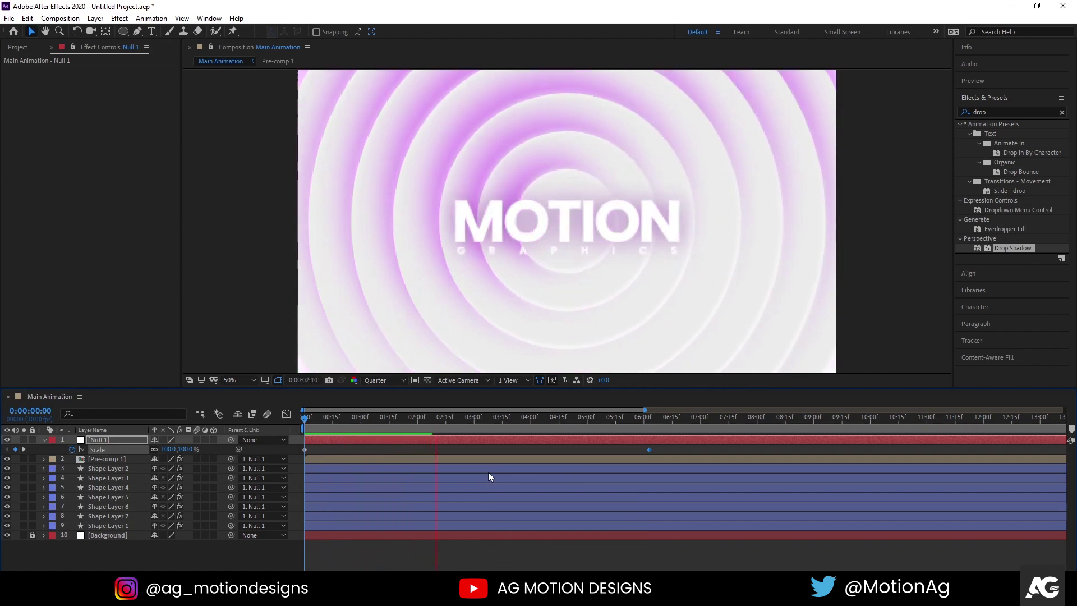
key(space)
key(j)
key(space)
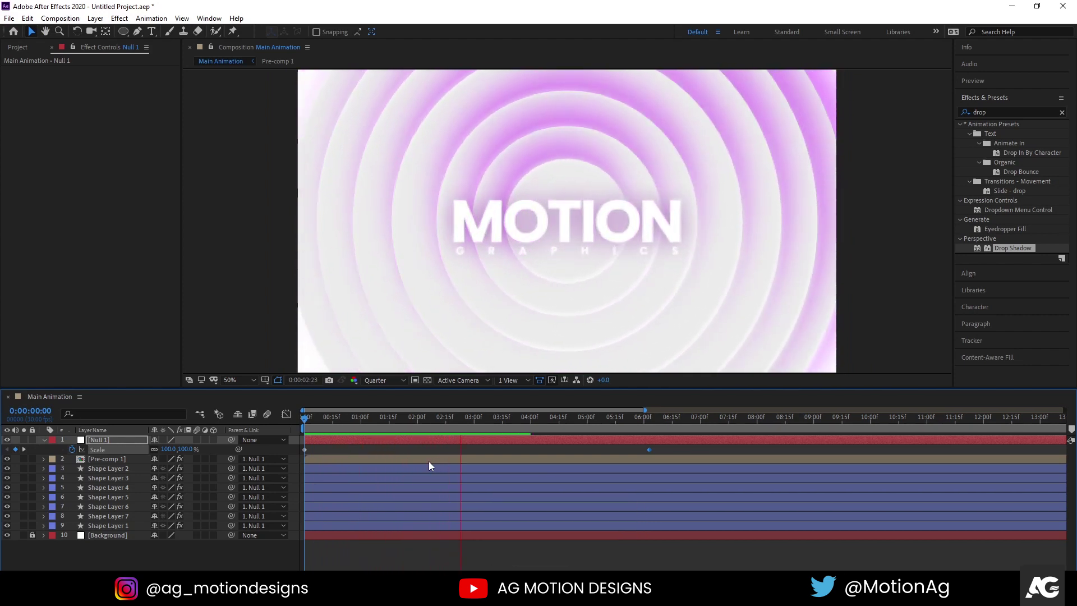
key(space)
Retime the 115% keyframe to about five seconds, trim the work area there, and preview the finished animation
drag(653, 451, 593, 451)
key(n)
key(space)
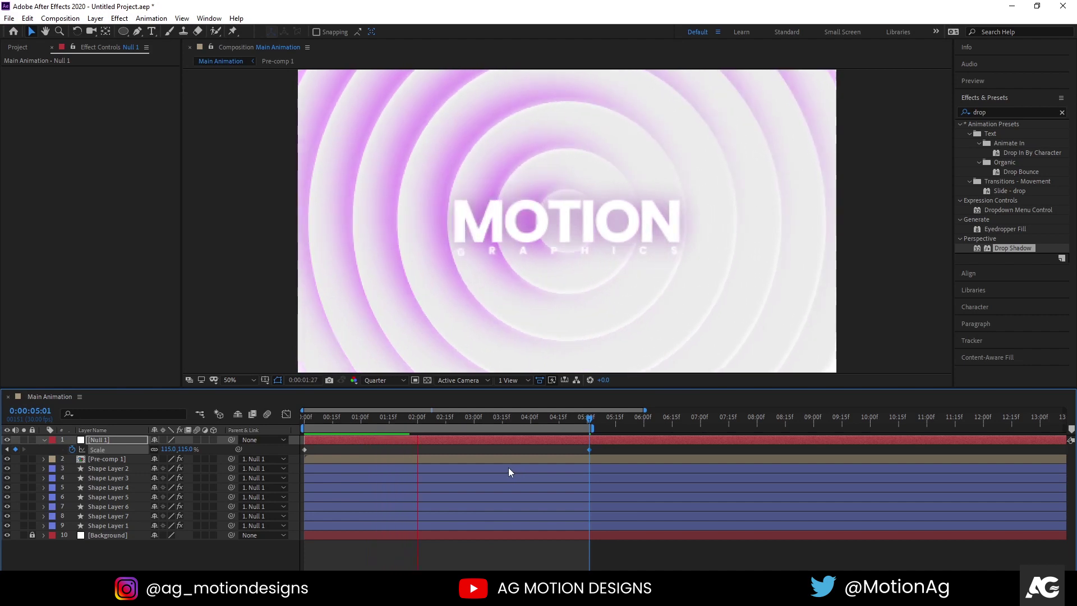
key(space)
click(378, 426)
key(space)
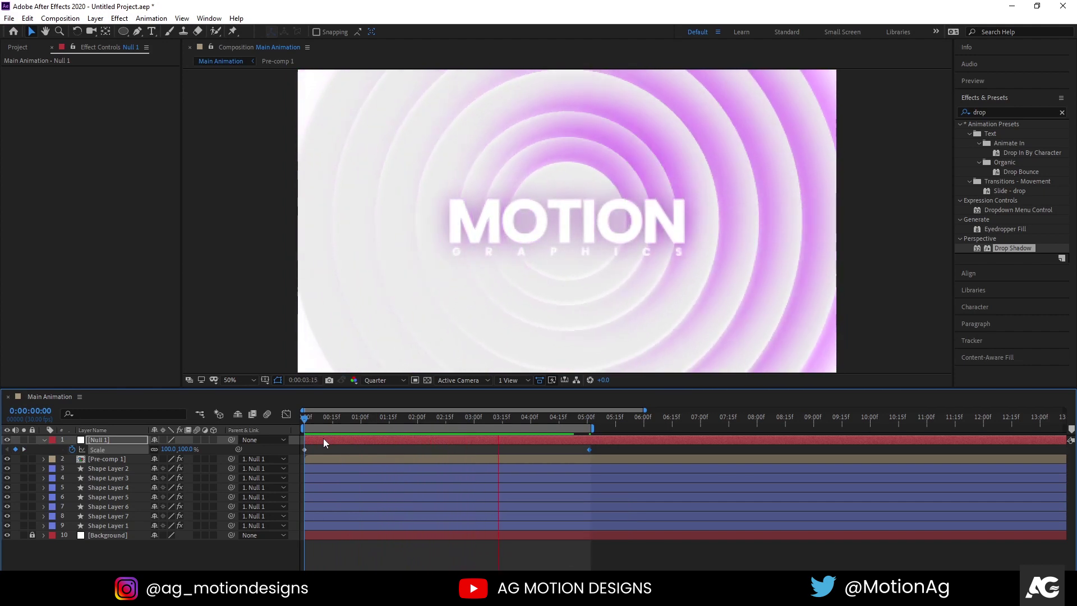
key(space)
click(389, 382)
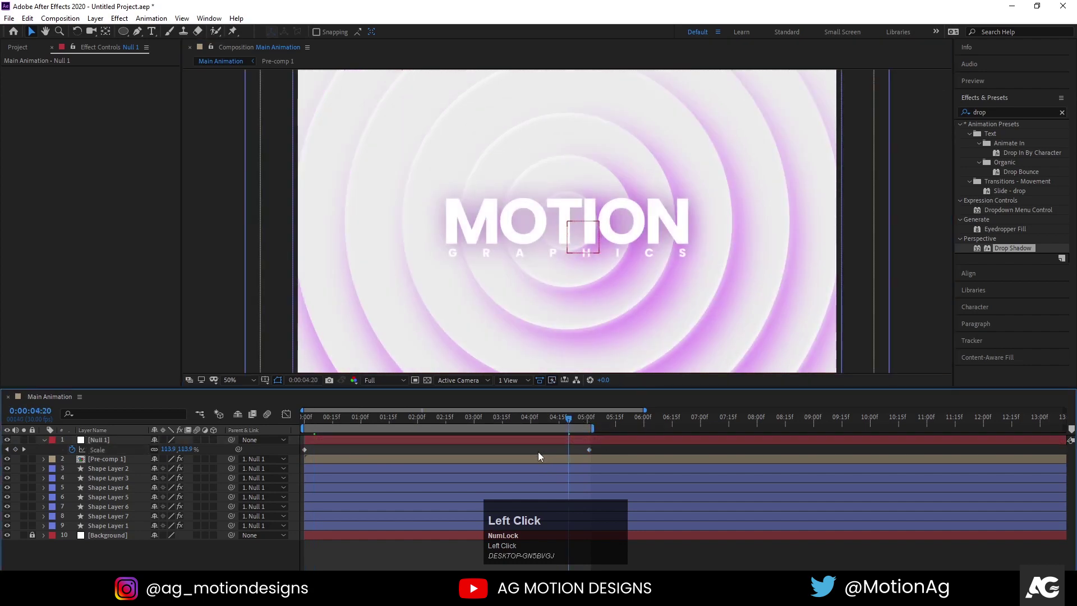
key(`)
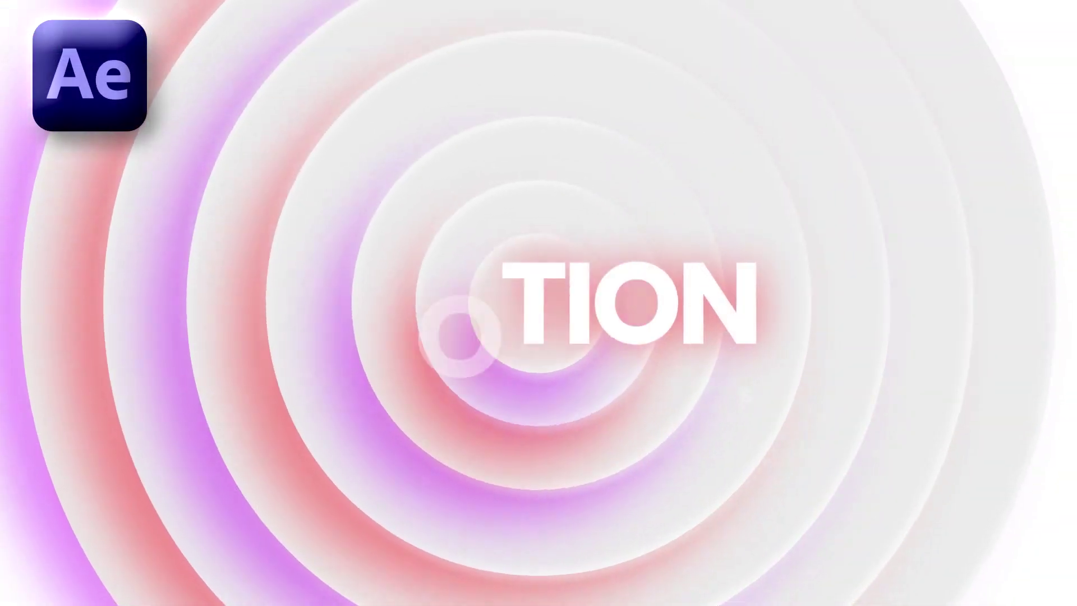